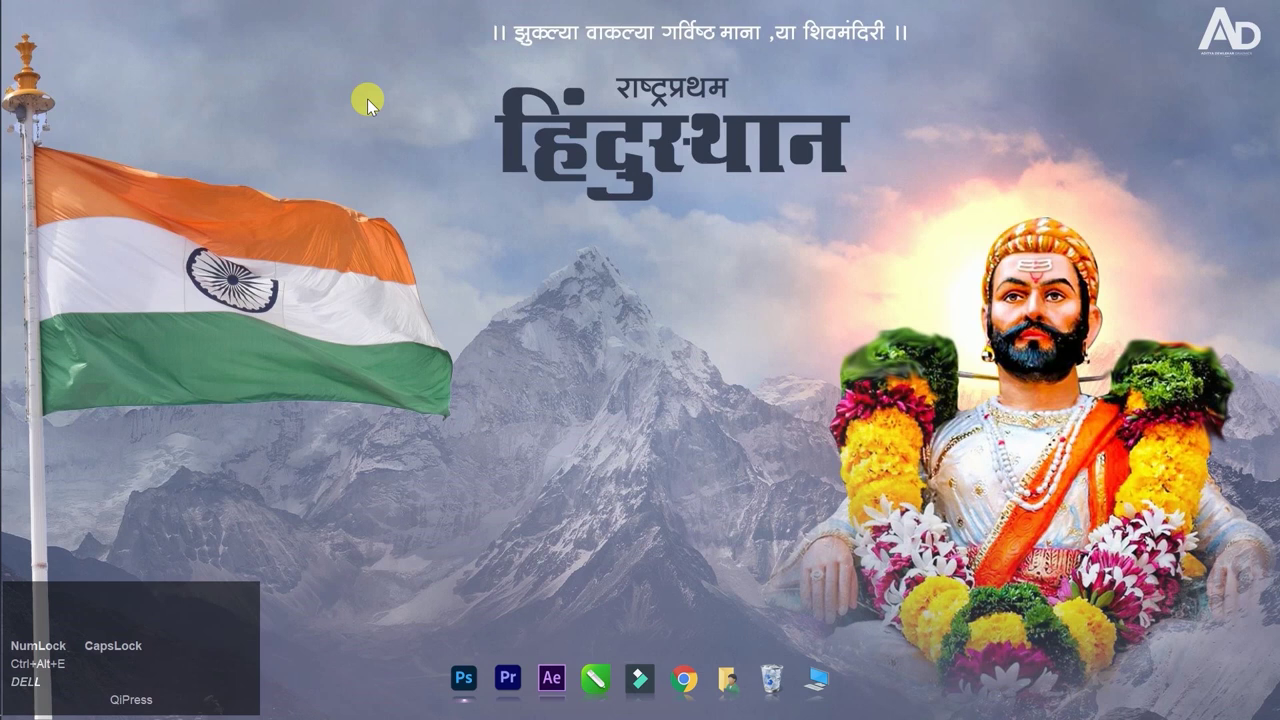
Step: Refresh the desktop a few times and launch Photoshop
left_click(373, 334)
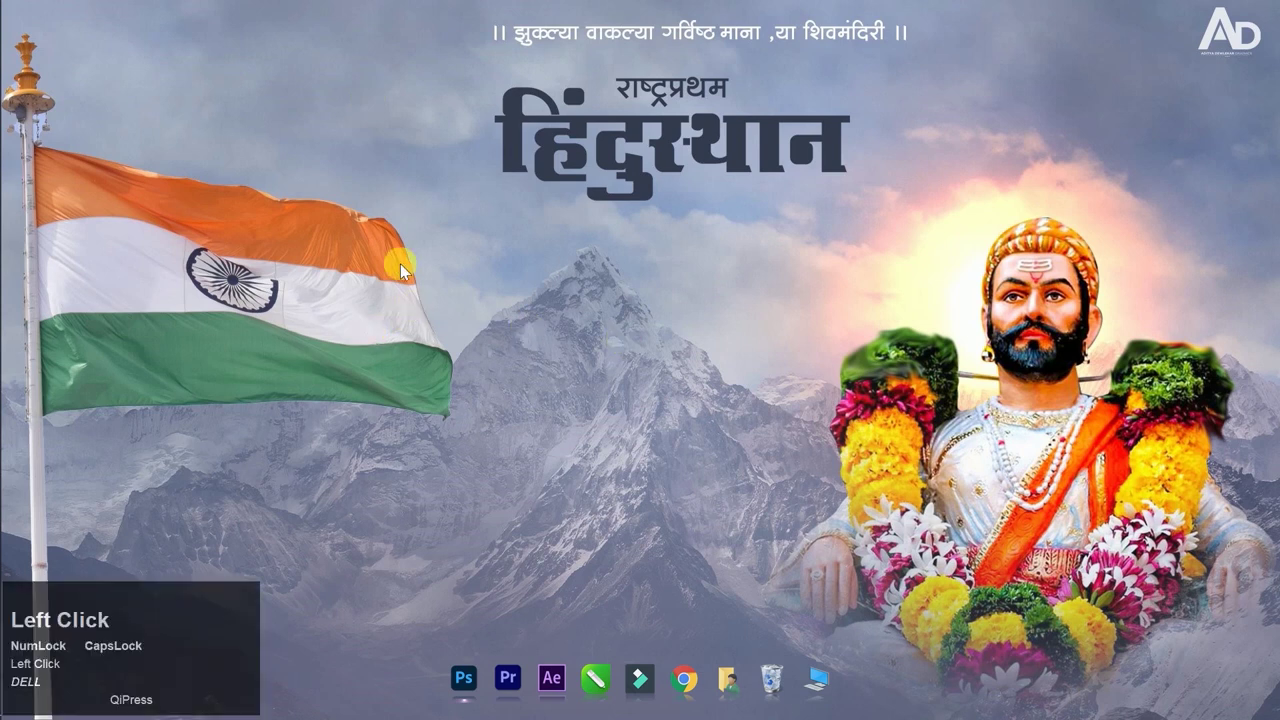
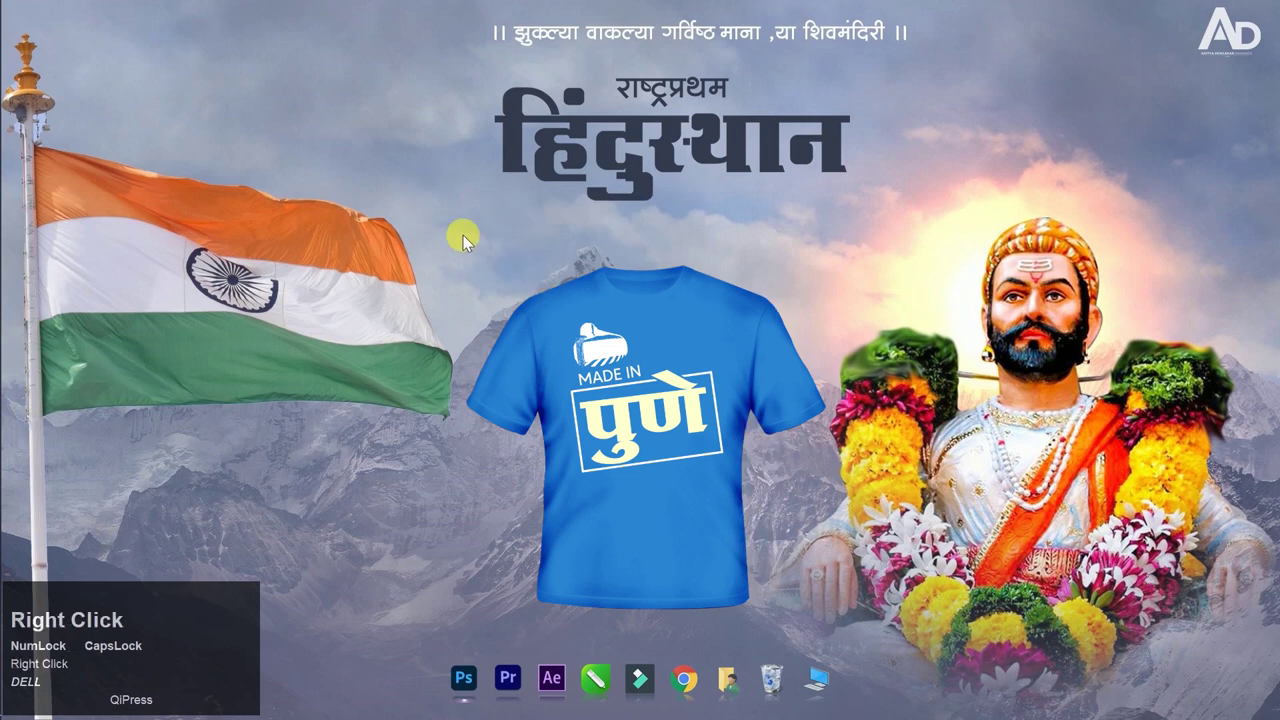
left_click(478, 267)
right_click(326, 90)
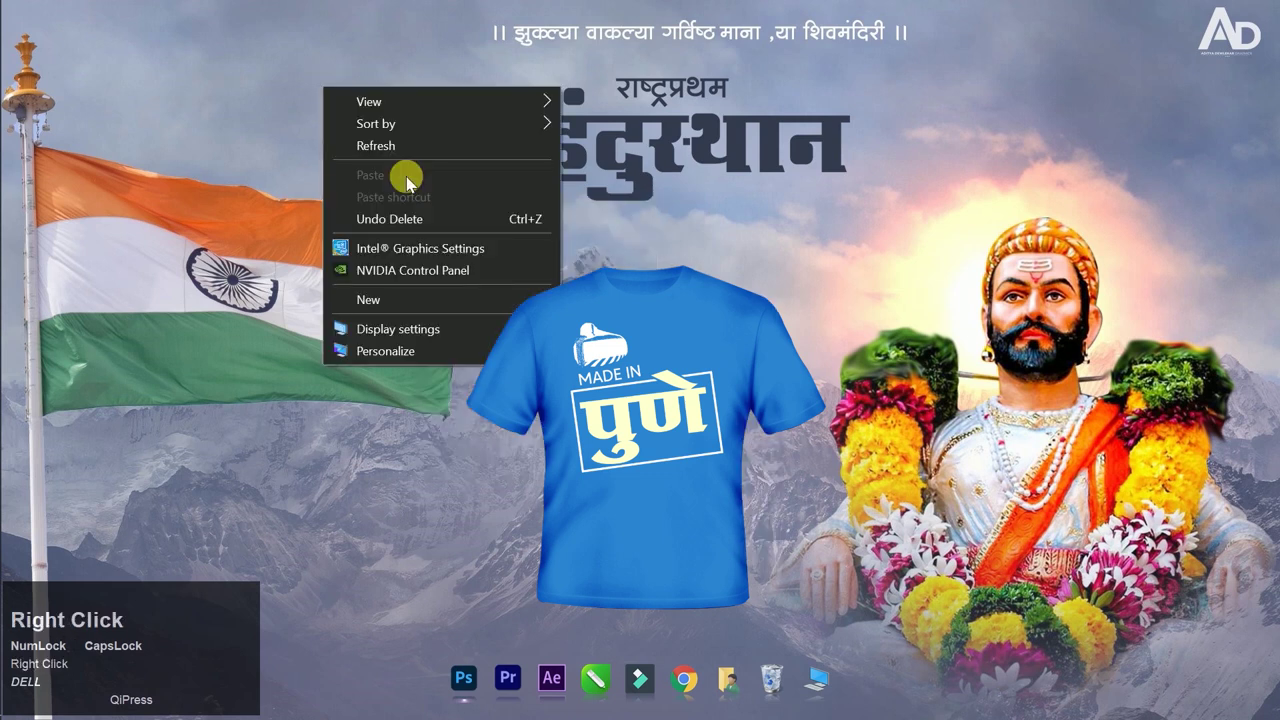
left_click(392, 137)
right_click(482, 156)
left_click(522, 216)
right_click(508, 144)
left_click(405, 104)
right_click(463, 203)
left_click(494, 265)
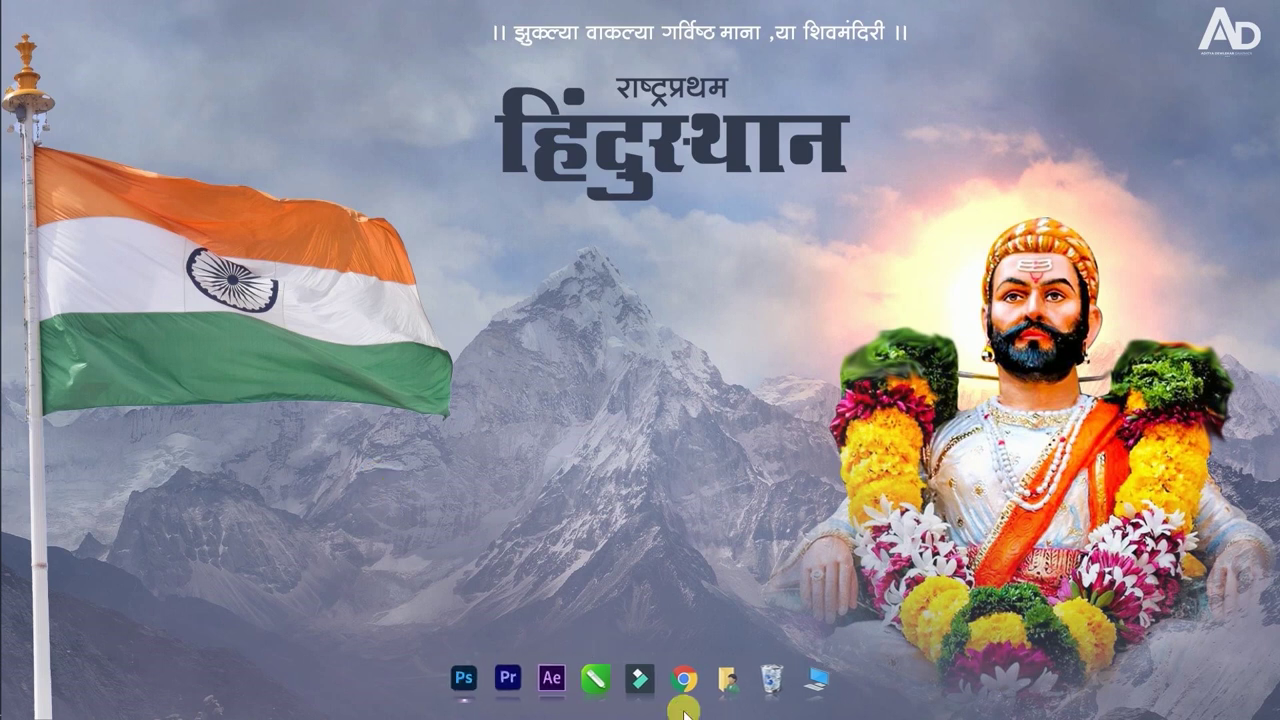
left_click(454, 679)
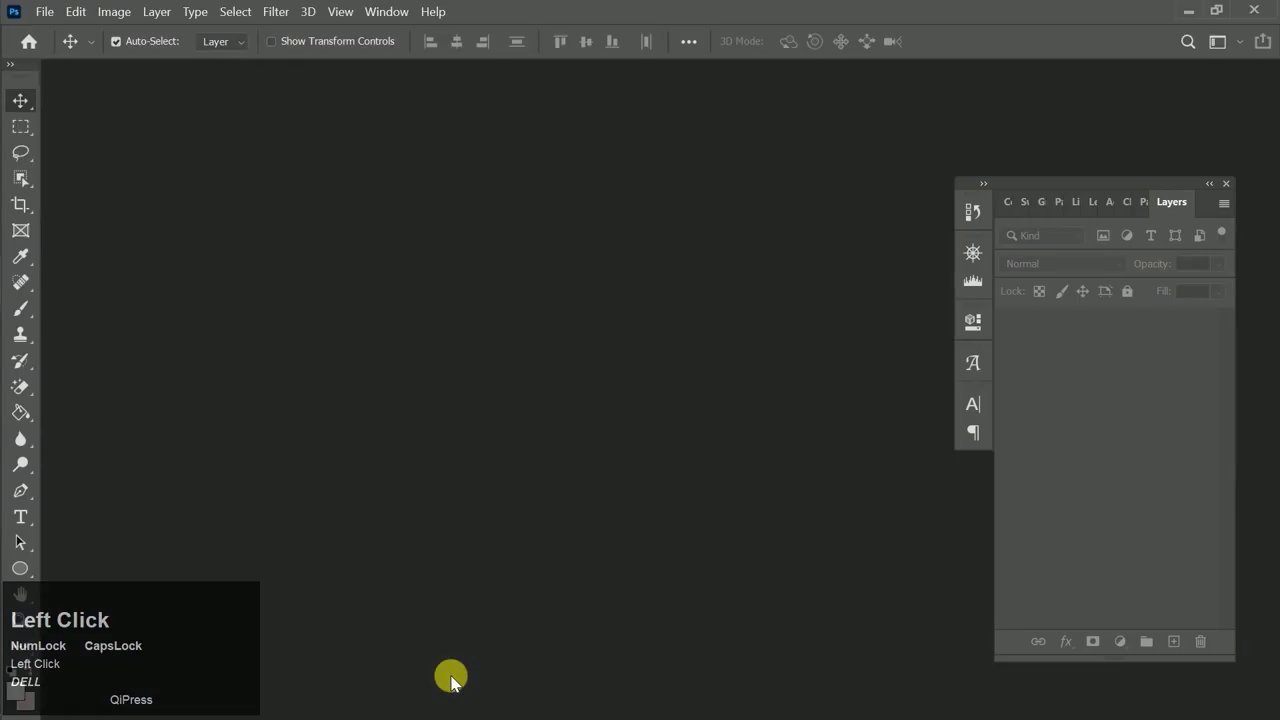
Step: Create a new blank white 1500×1500 px, 150 ppi document from a recent custom preset
left_click(57, 17)
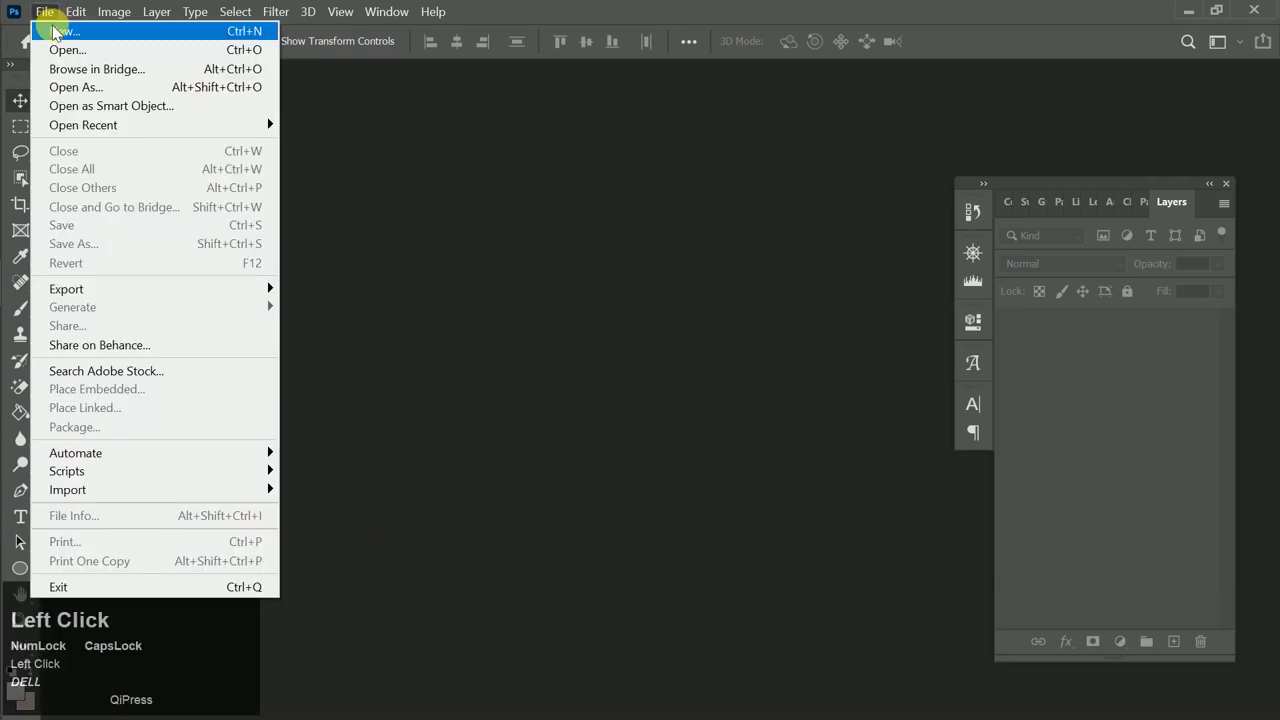
left_click(55, 29)
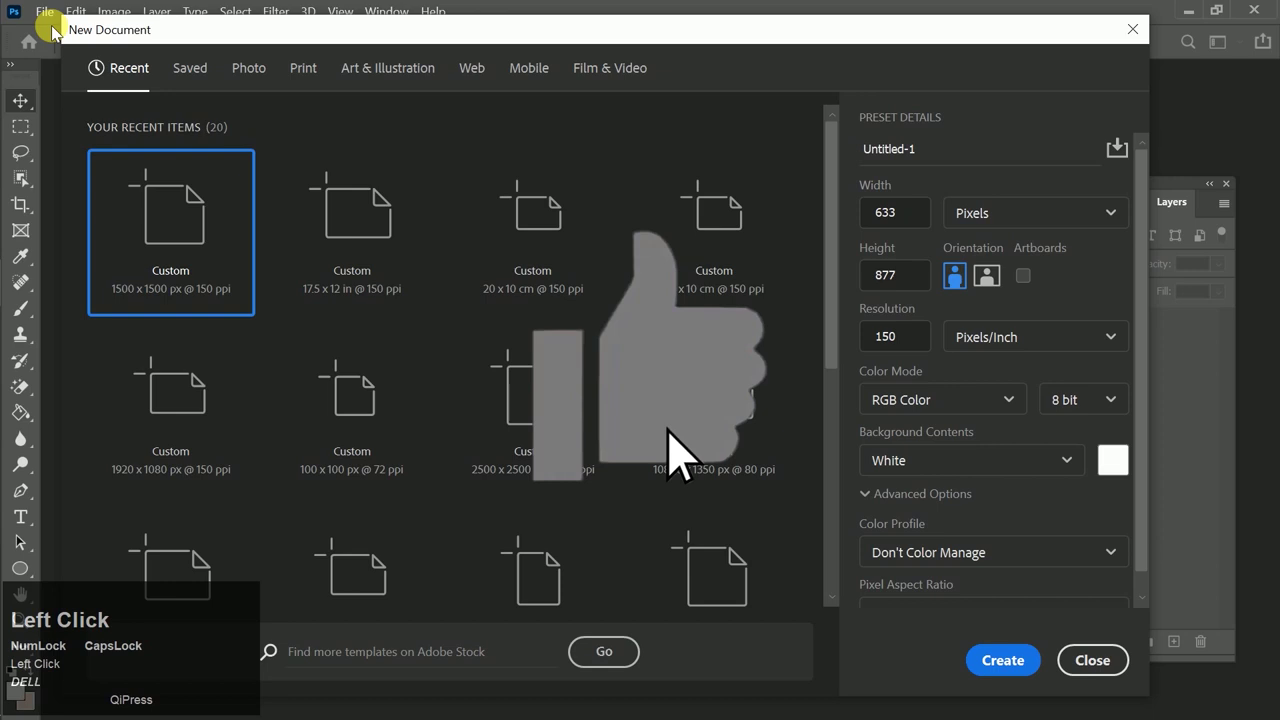
left_click(346, 246)
left_click(1017, 684)
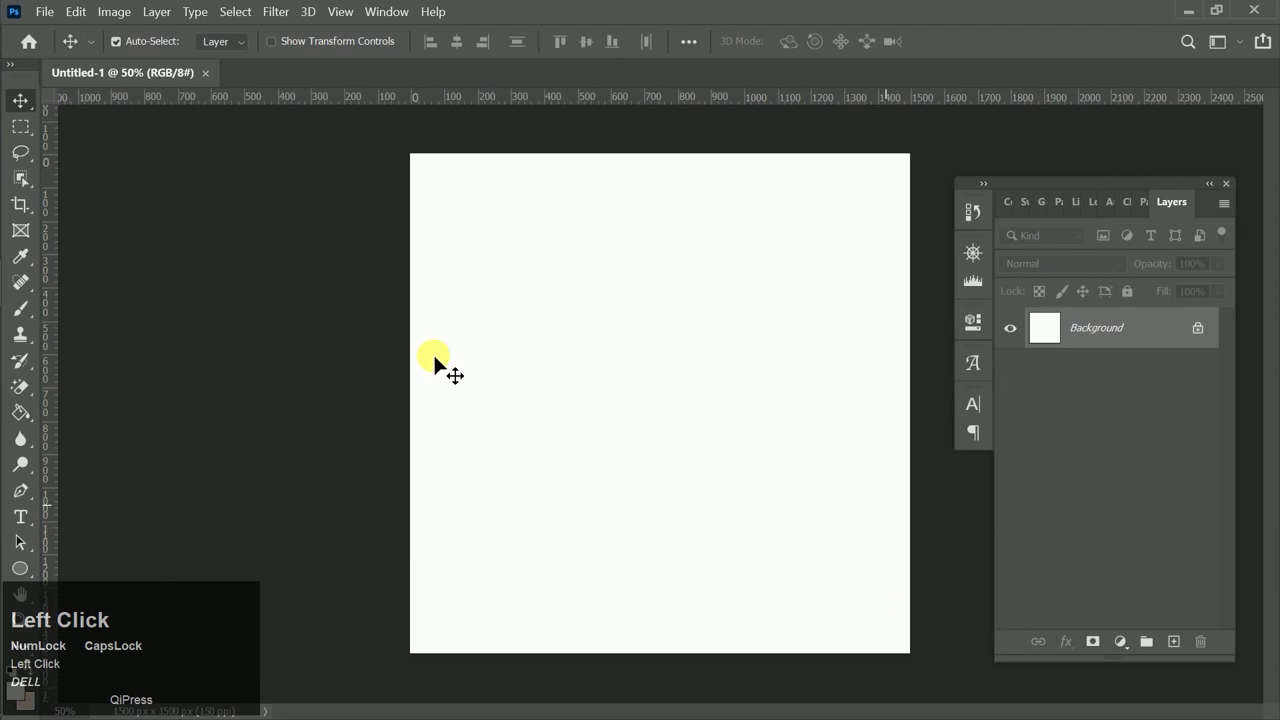
Step: Open T- SHIRT.png from the D:\material\png folder as a new document
left_click(52, 15)
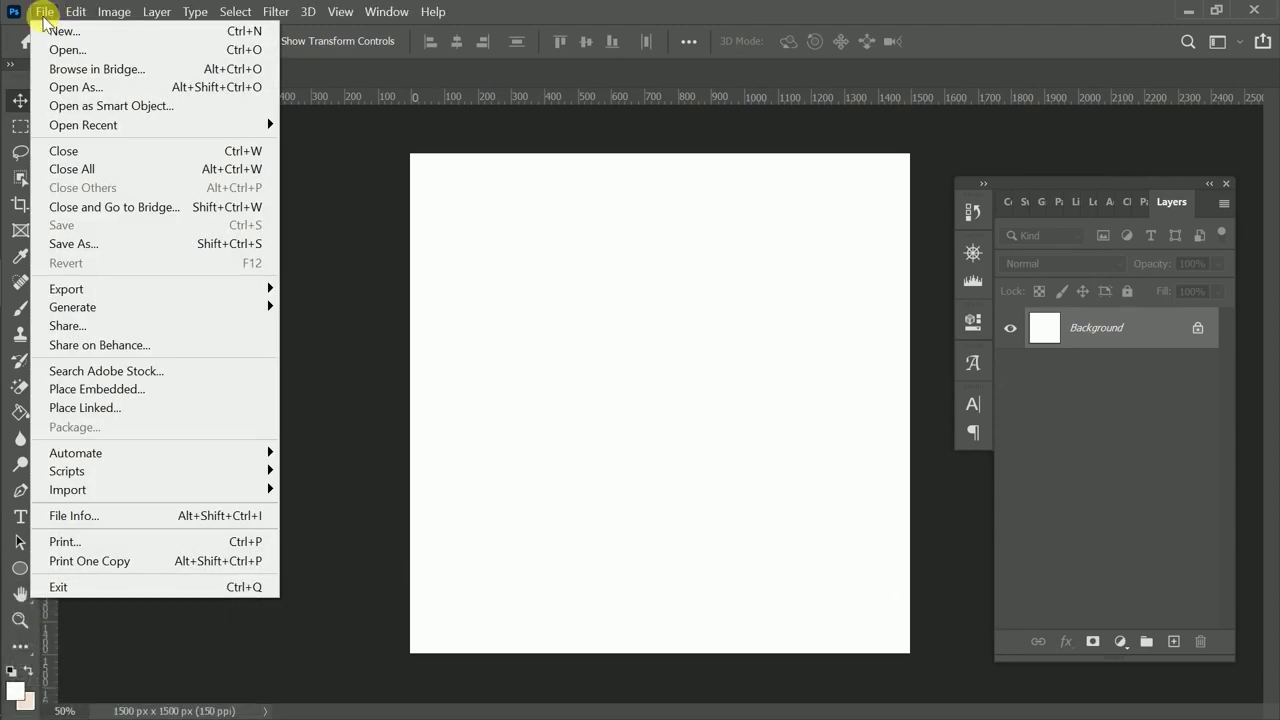
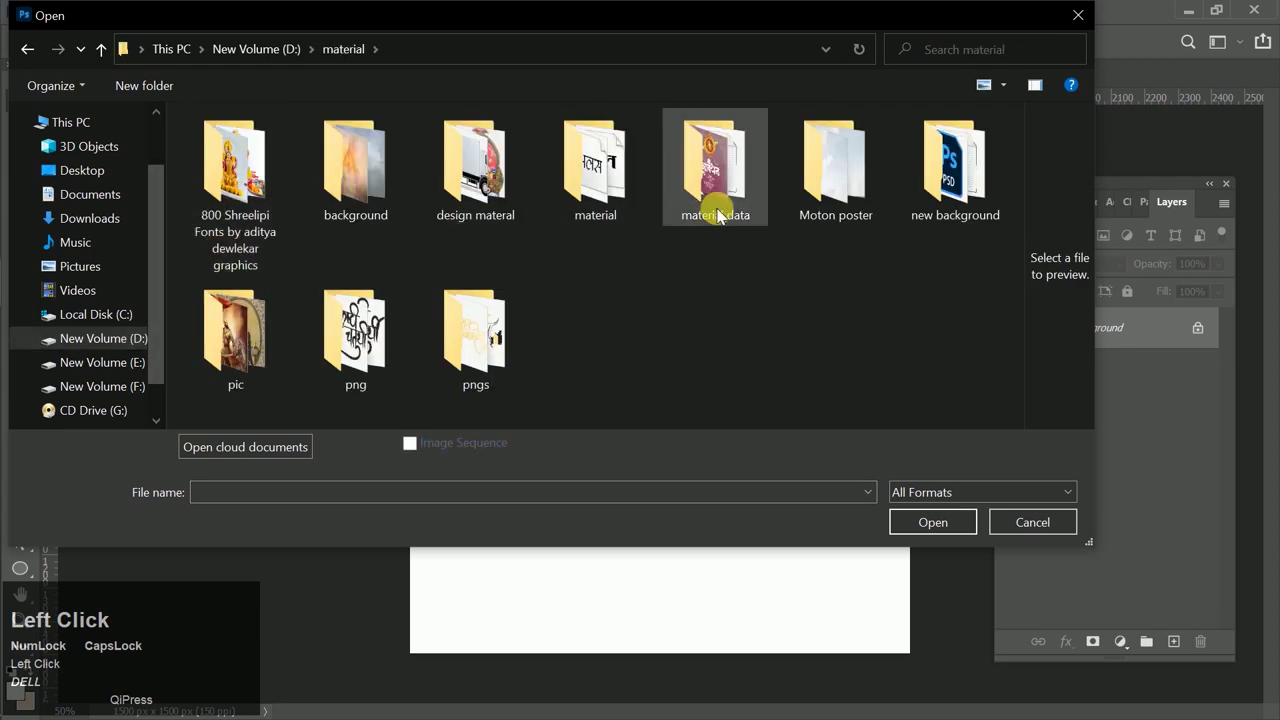
left_click(377, 359)
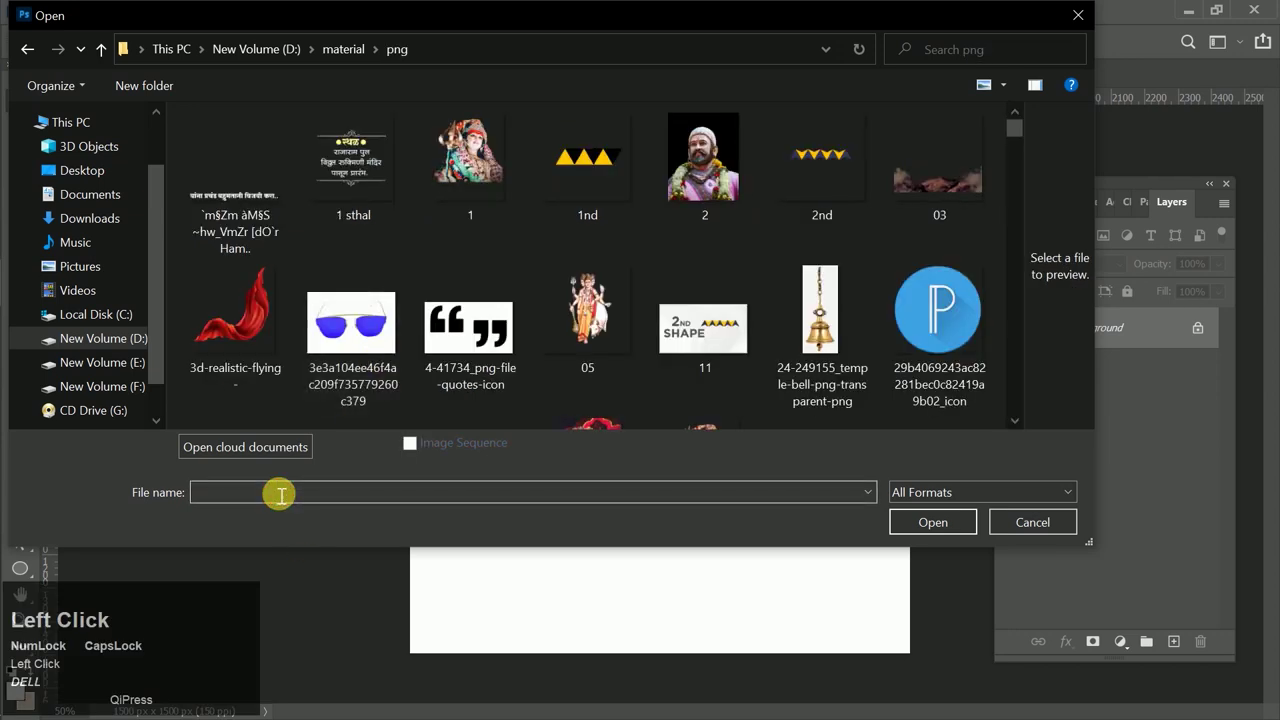
key("t")
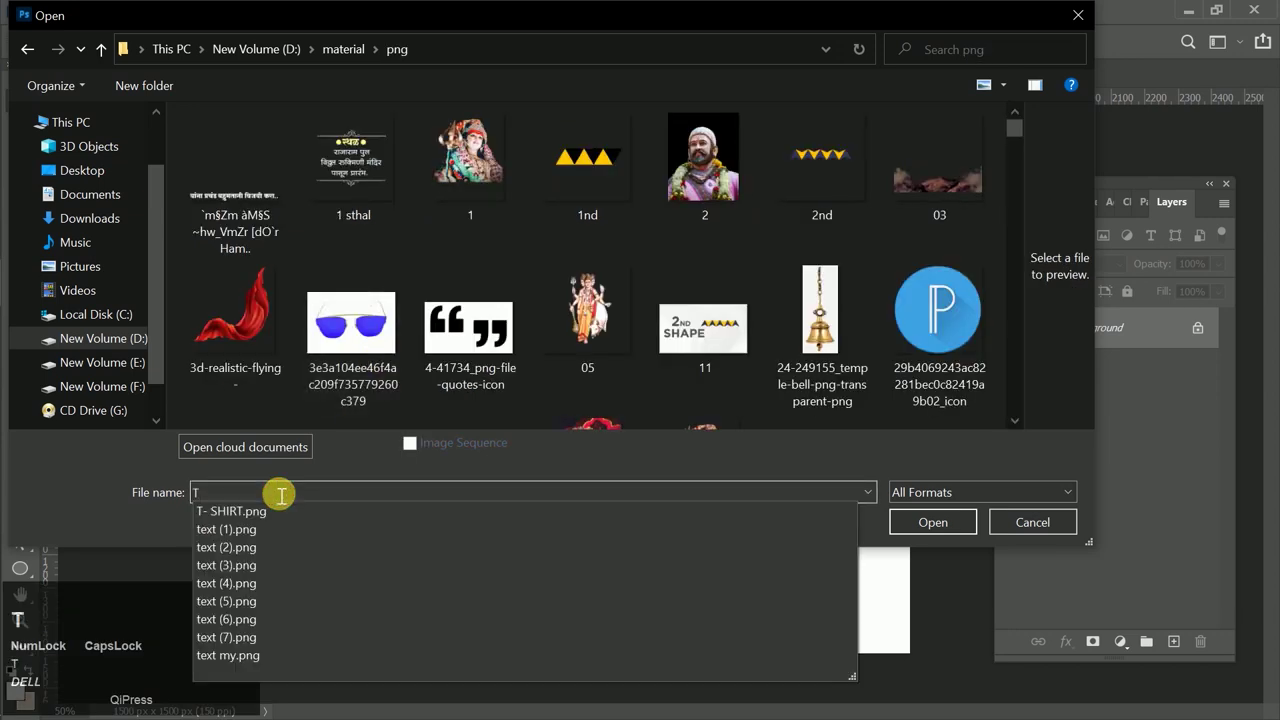
left_click(272, 515)
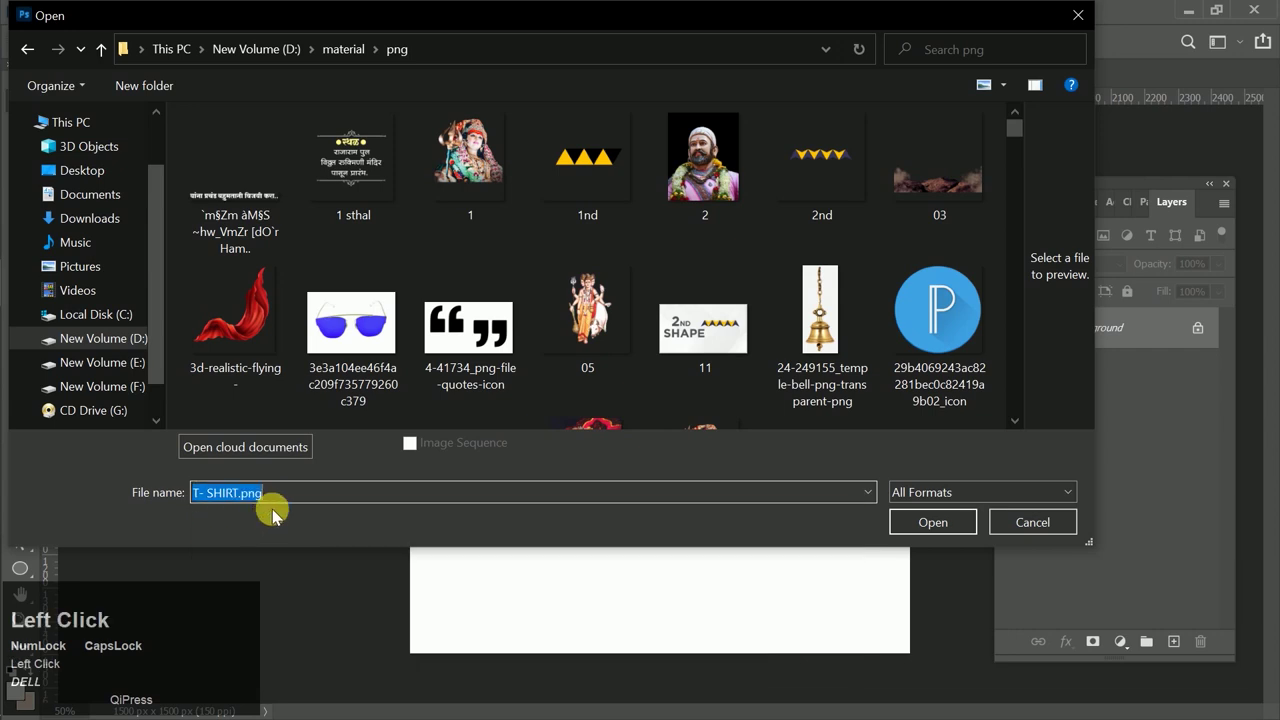
key("space")
scroll("down", 3)
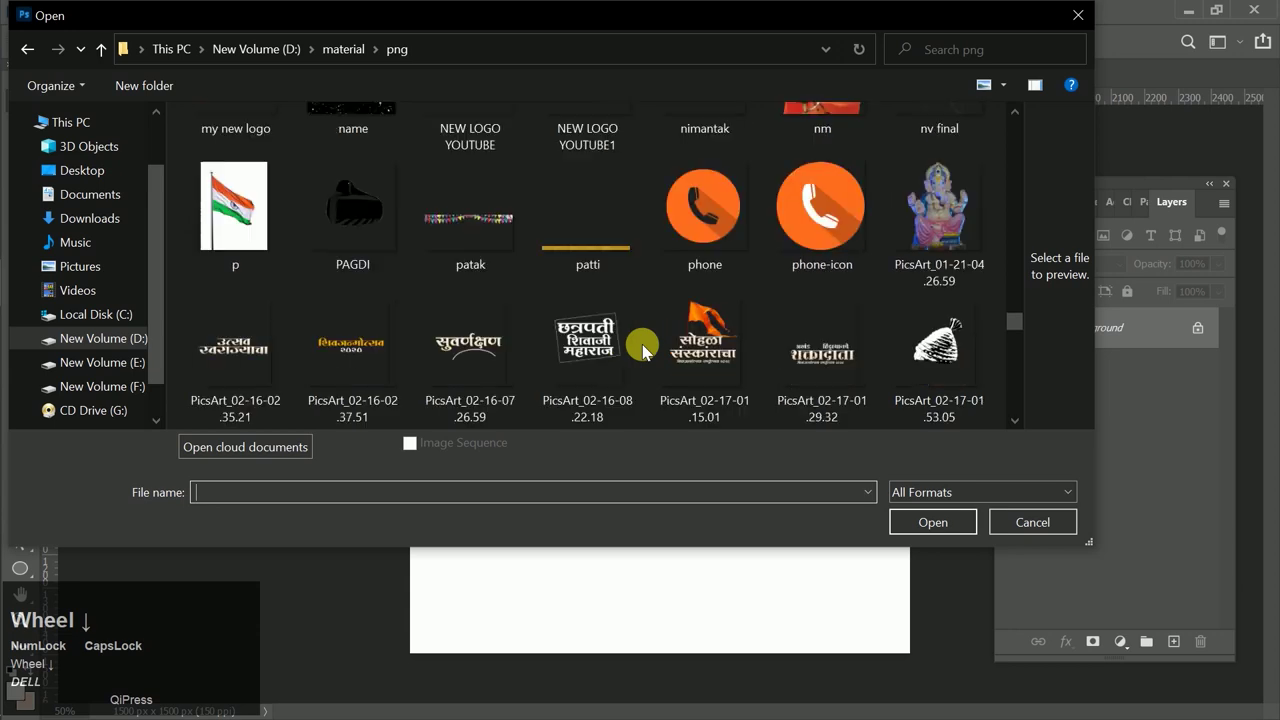
left_click(909, 349)
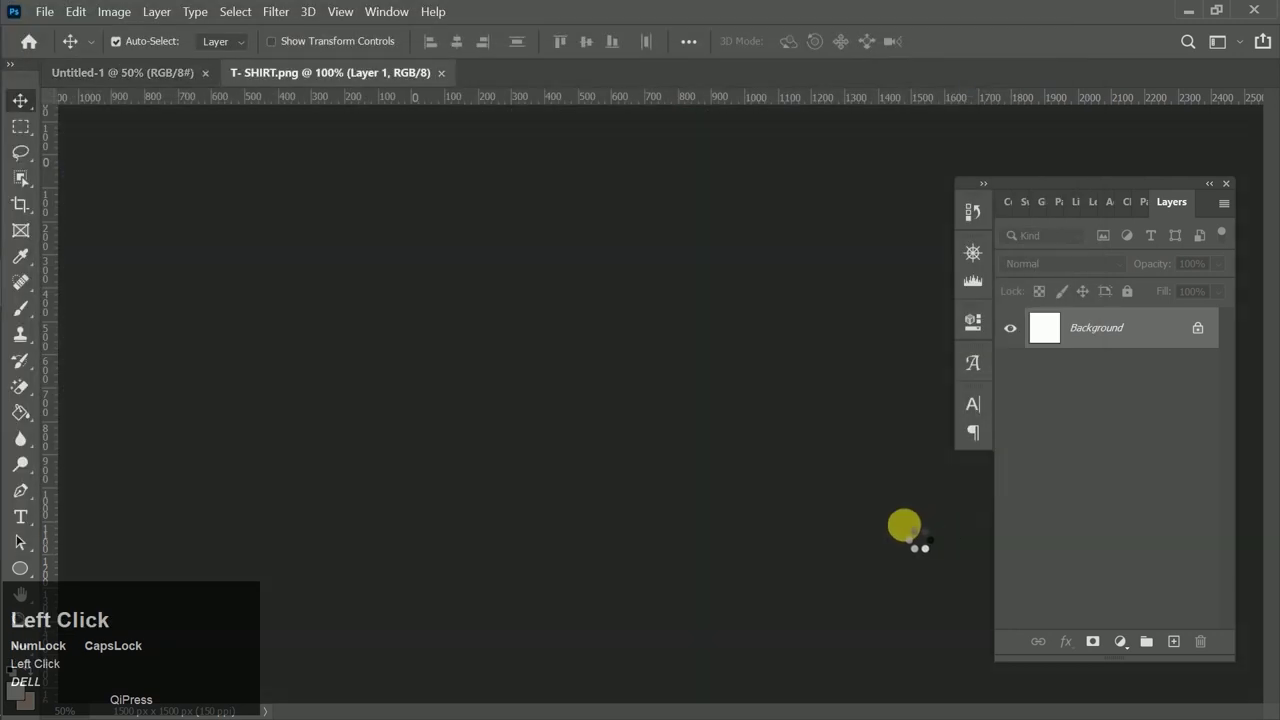
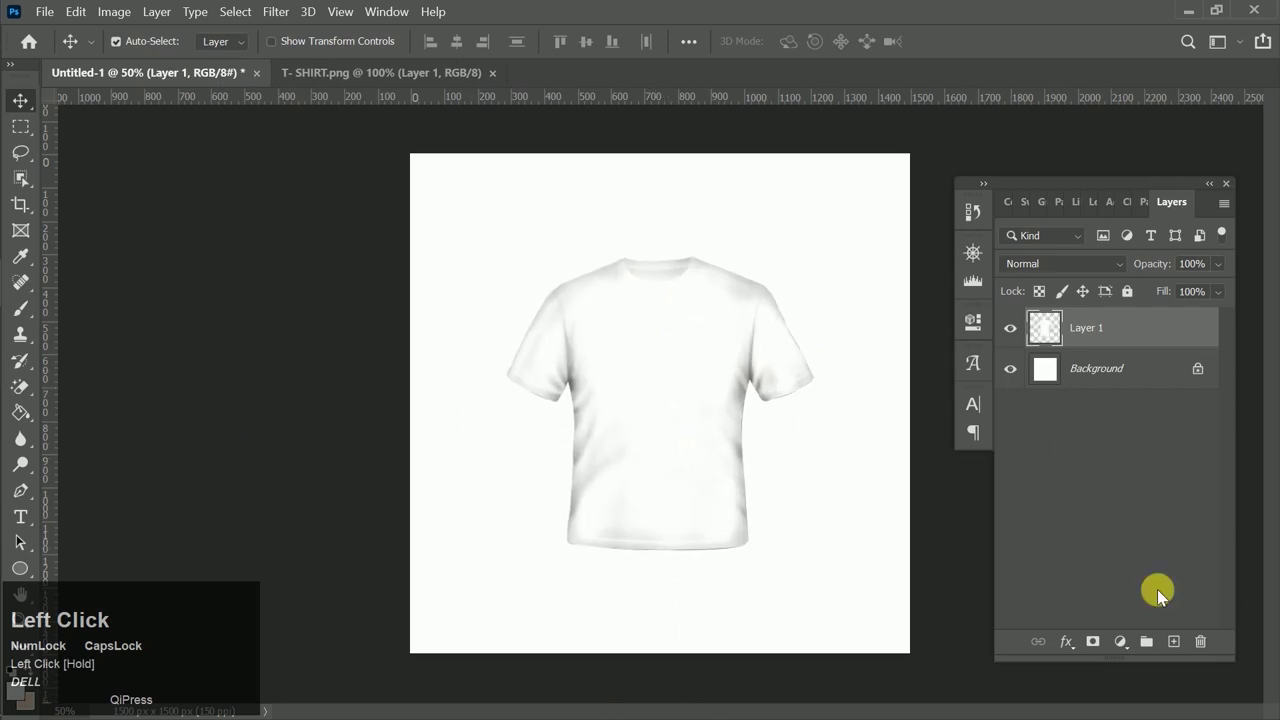
Step: Add an empty Layer 2 above the T-shirt layer in the new document
left_click(1199, 664)
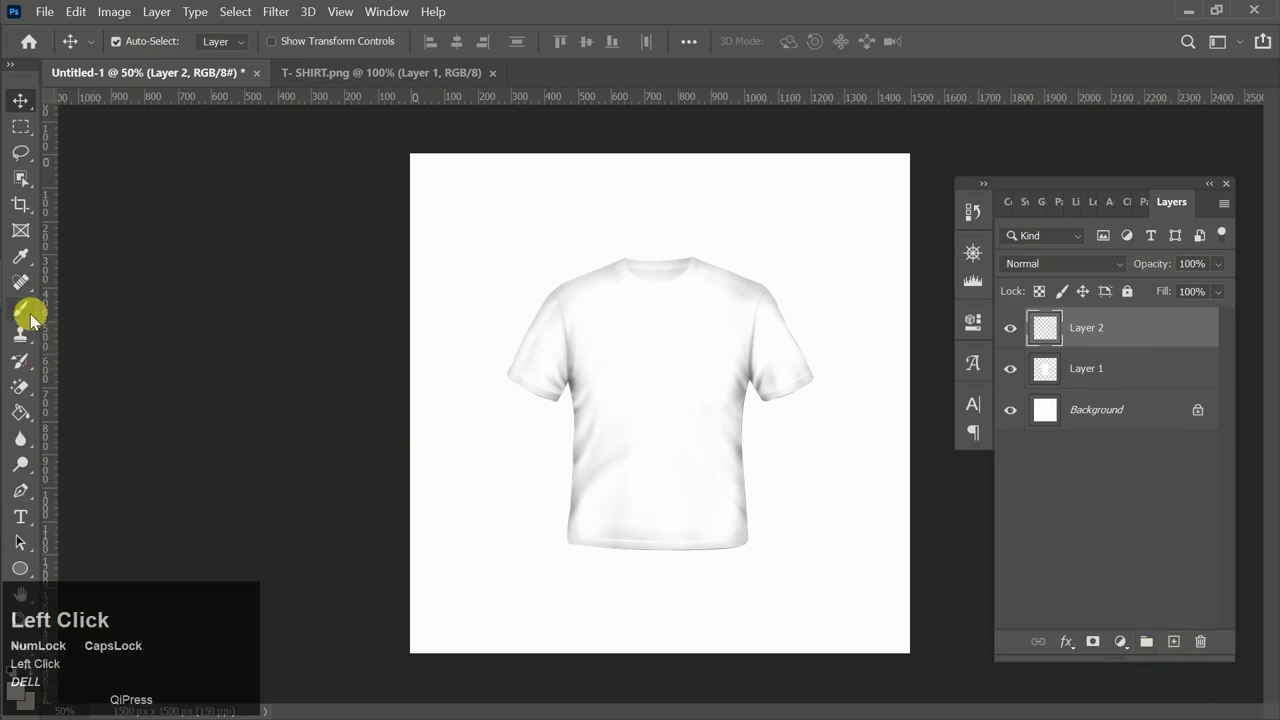
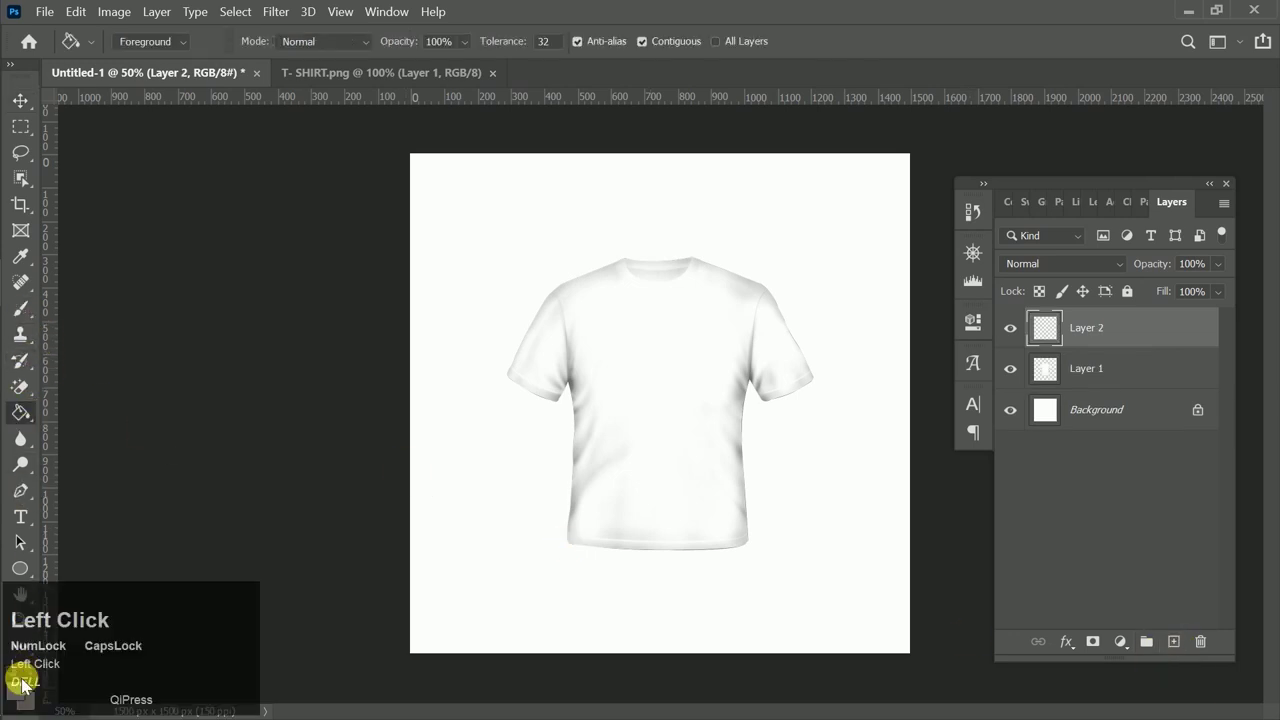
Step: Fill Layer 2 with blue using Paint Bucket and clip it to the T-shirt shape
left_click_drag(147, 603, 34, 692)
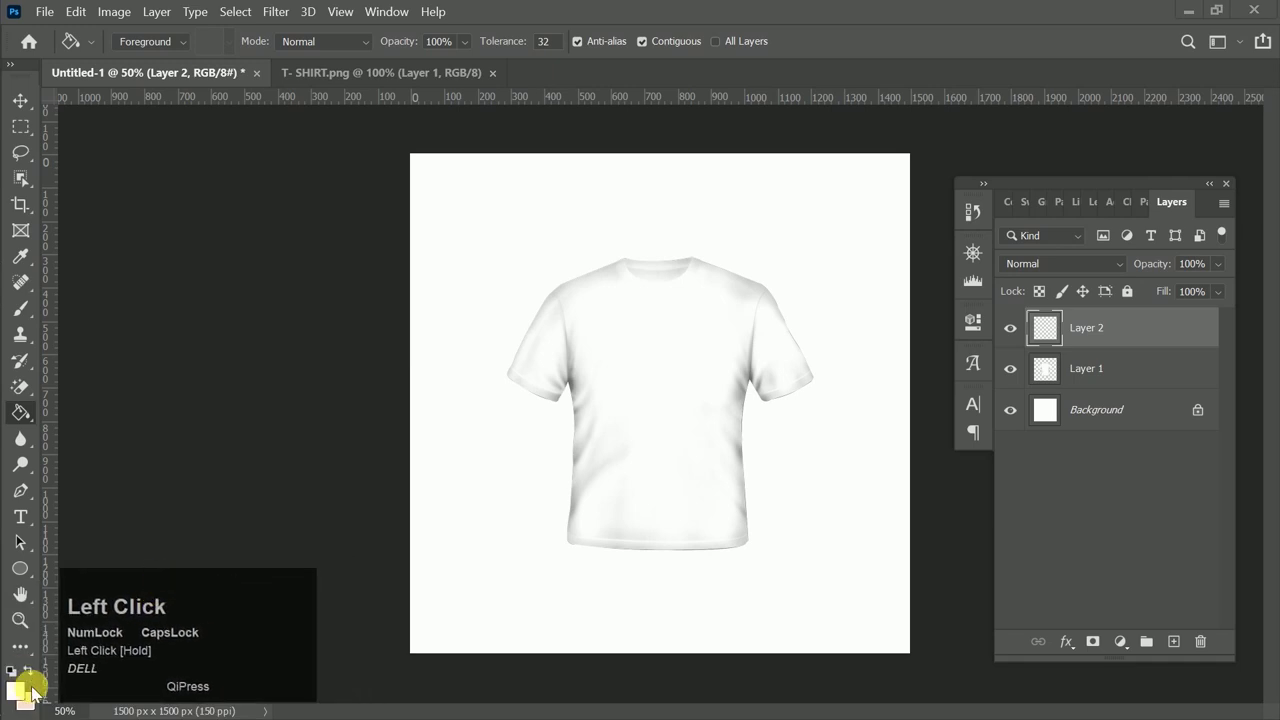
left_click_drag(29, 689, 1246, 365)
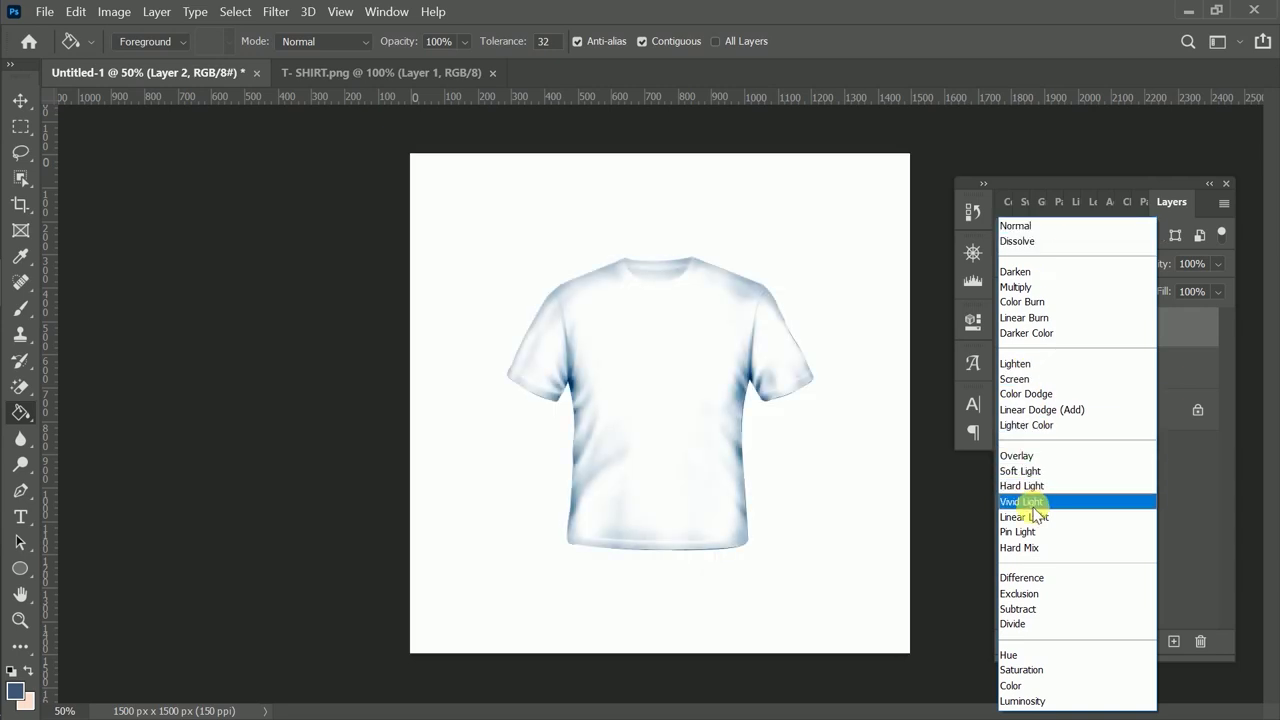
left_click(1013, 483)
right_click(1135, 340)
left_click(922, 405)
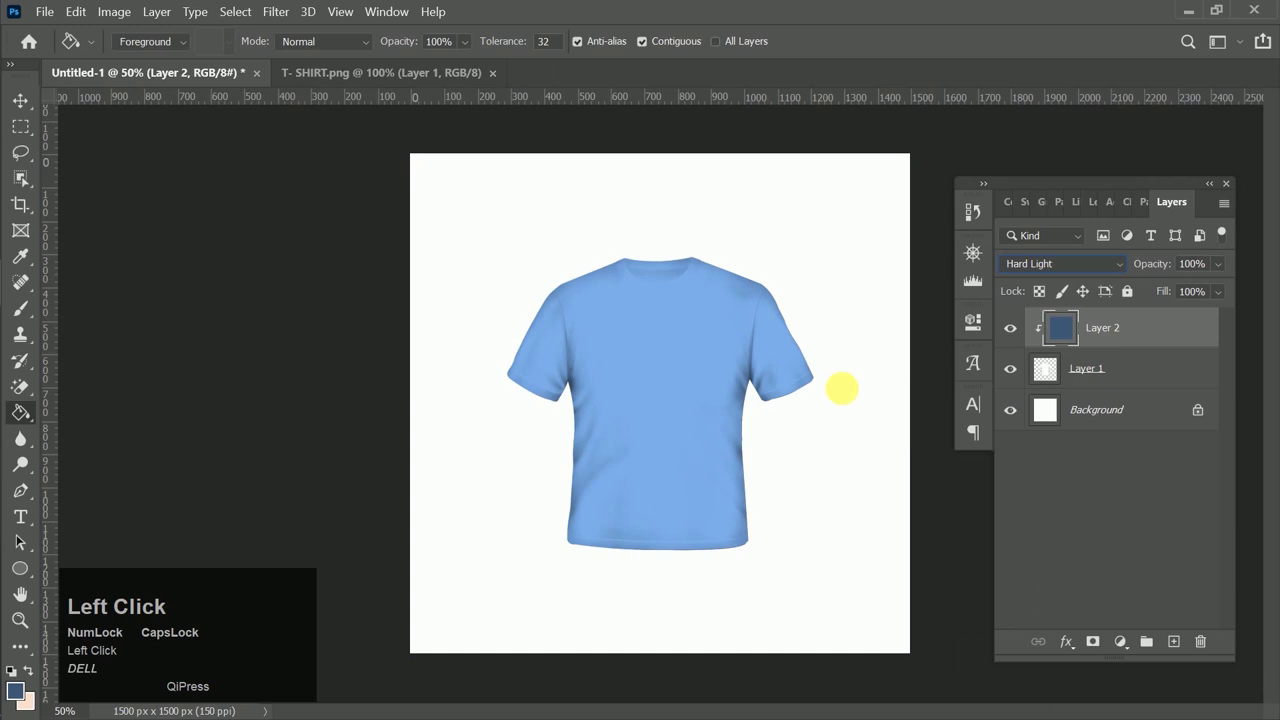
Step: Blend the blue layer as Linear Light and merge it with the T-shirt layer
left_click(1071, 260)
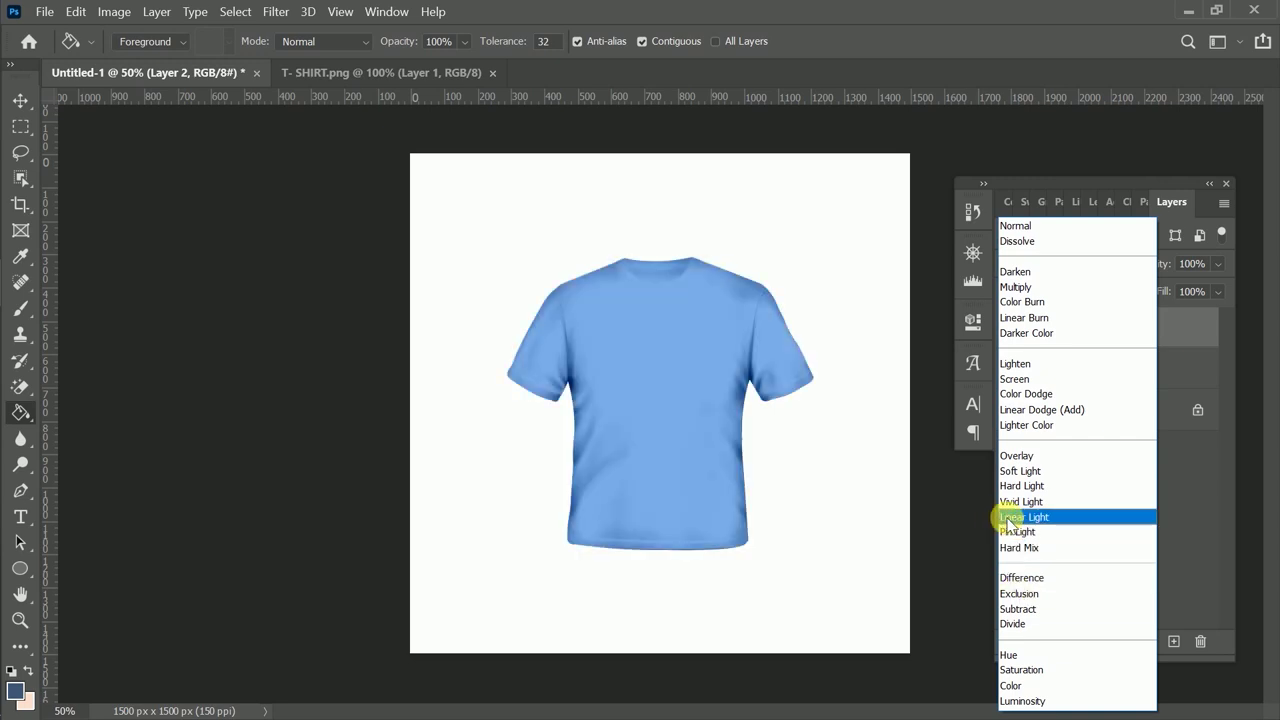
left_click(1015, 526)
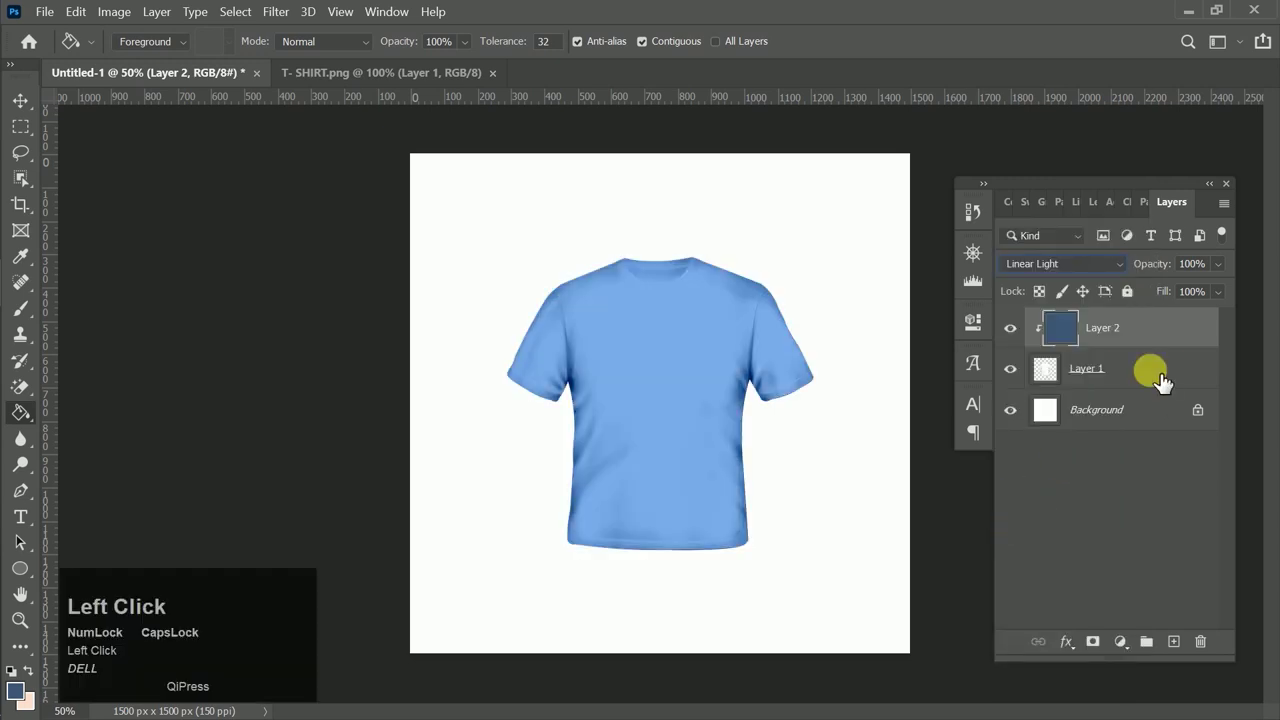
left_click(1179, 394)
right_click(1143, 377)
left_click(873, 287)
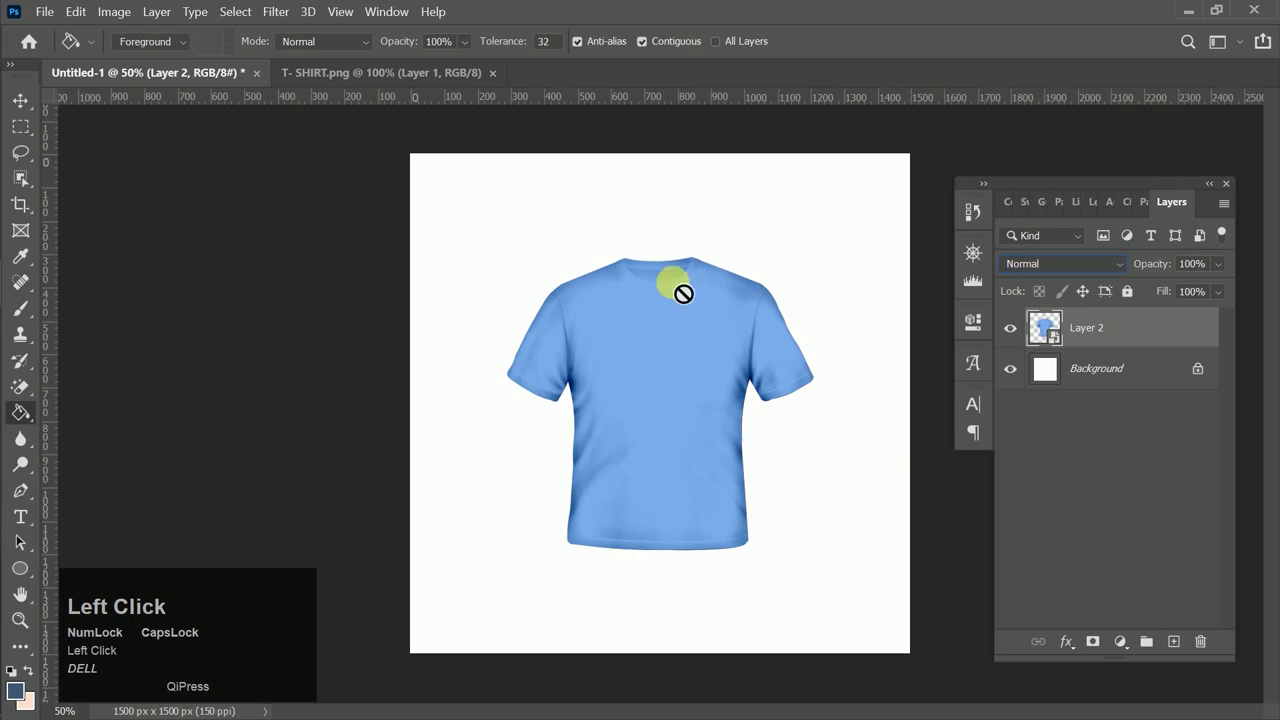
Step: Boost the shirt's saturation with Hue/Saturation and shift Color Balance toward blue
left_click(615, 317)
key("ctrl+u")
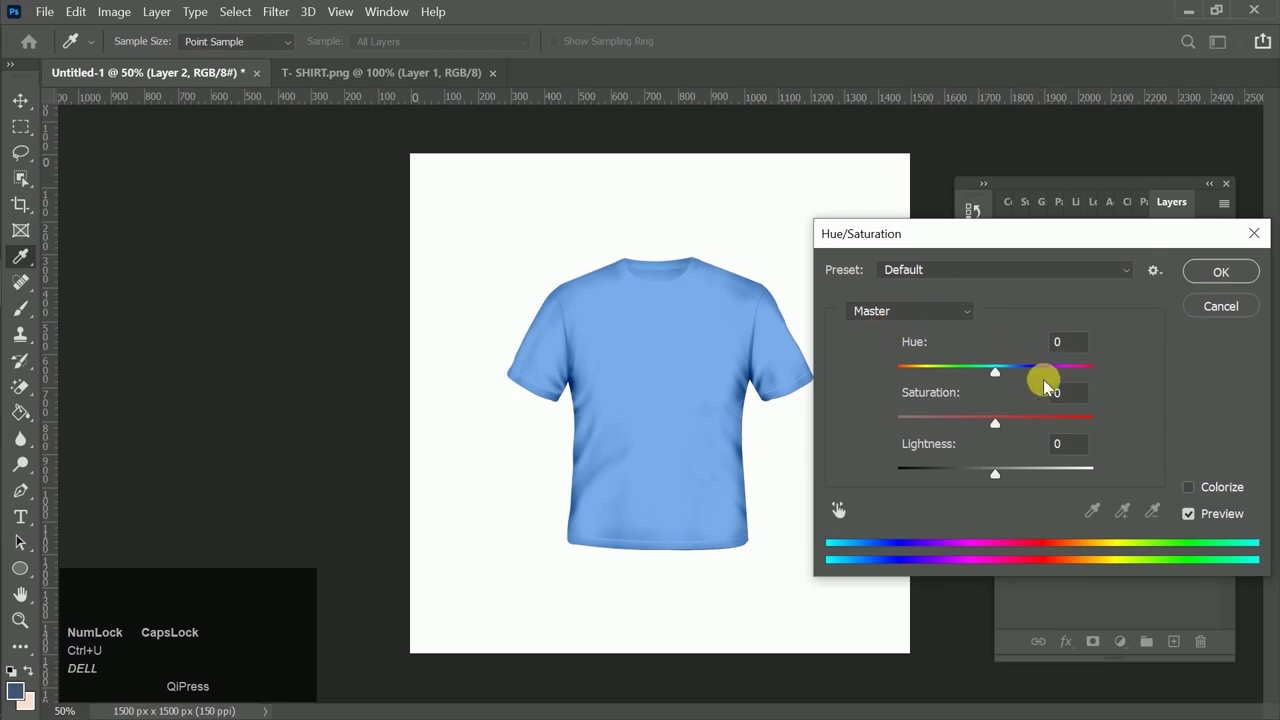
left_click_drag(1000, 376, 1245, 276)
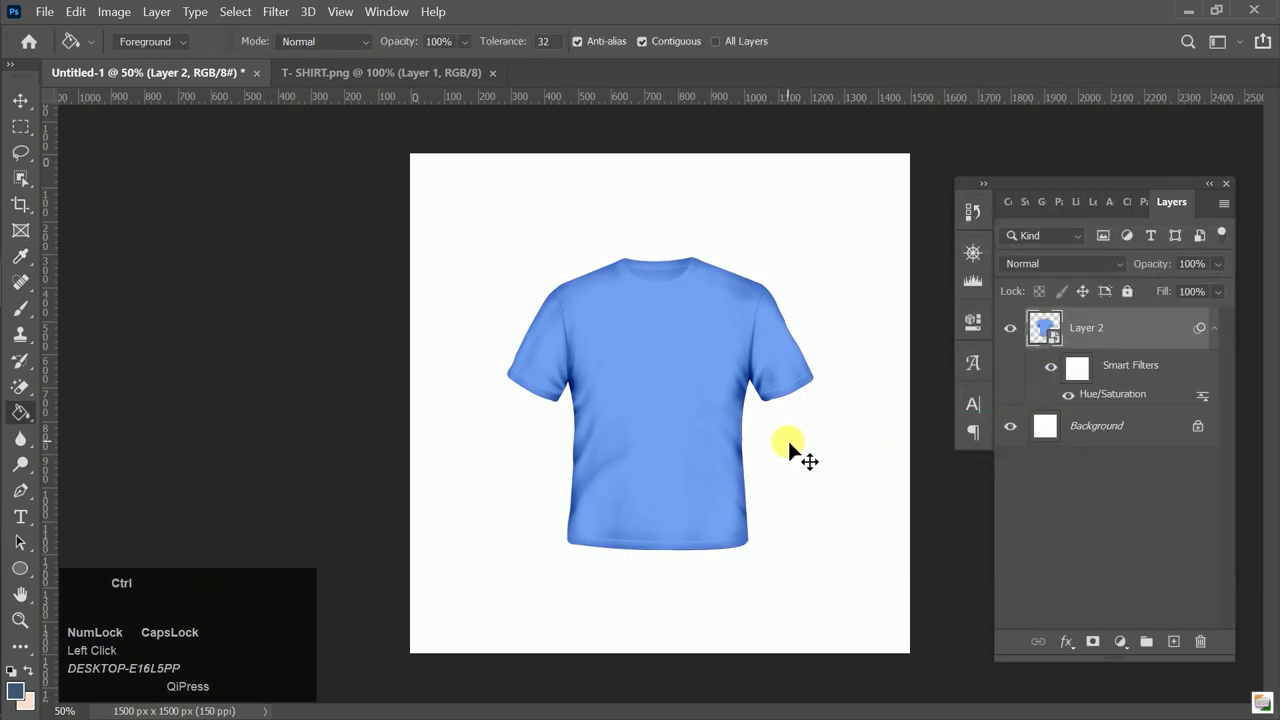
key("ctrl+b")
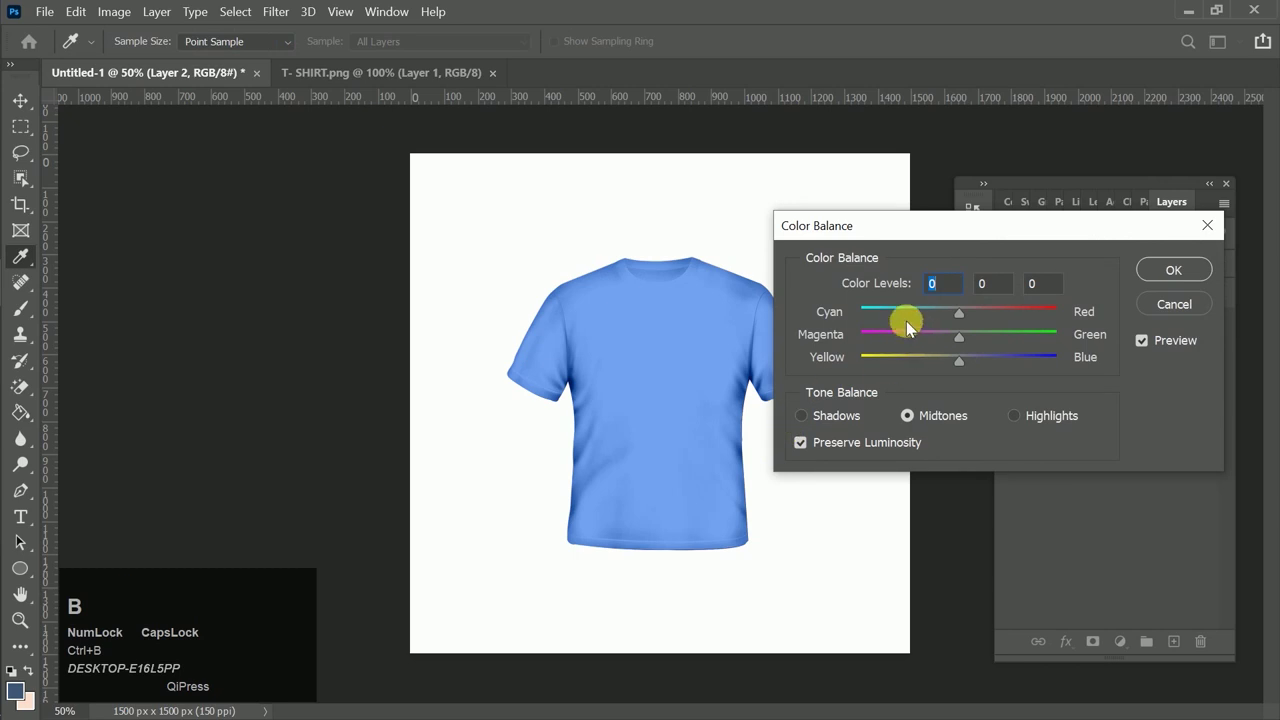
left_click_drag(960, 368, 1185, 265)
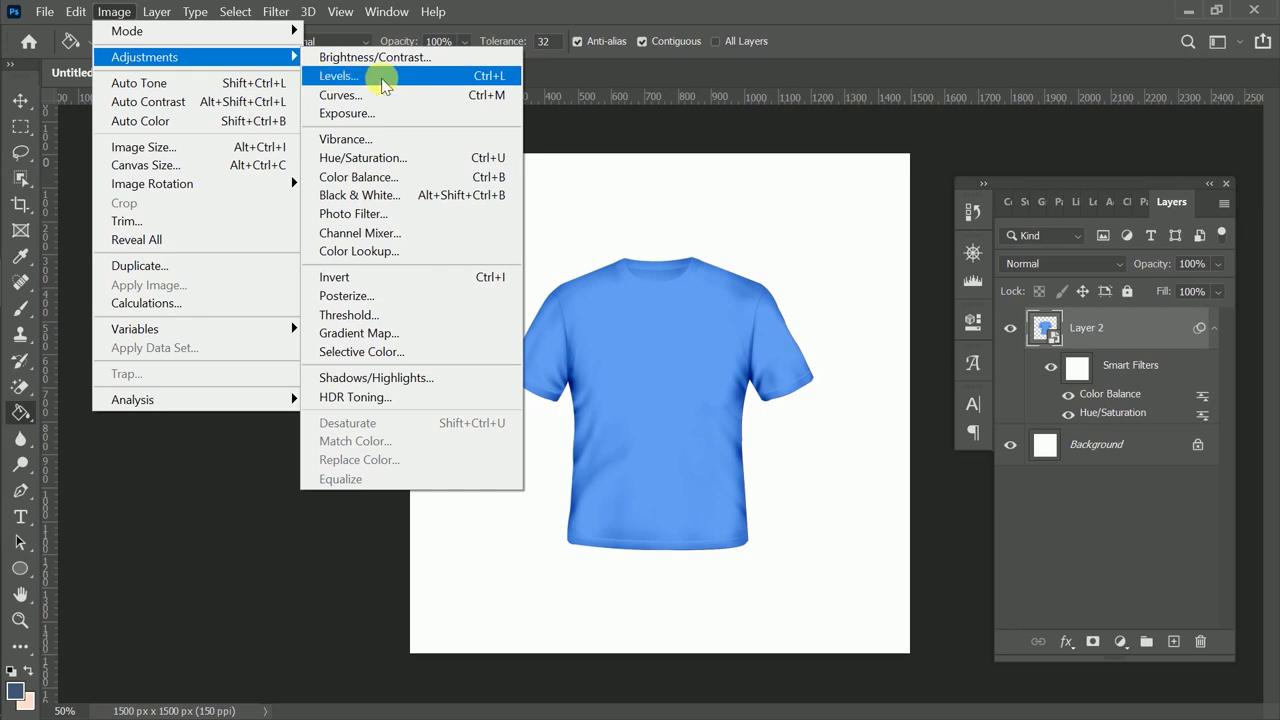
Step: Deepen the shirt's darker tones with a Levels adjustment
left_click_drag(384, 82, 782, 346)
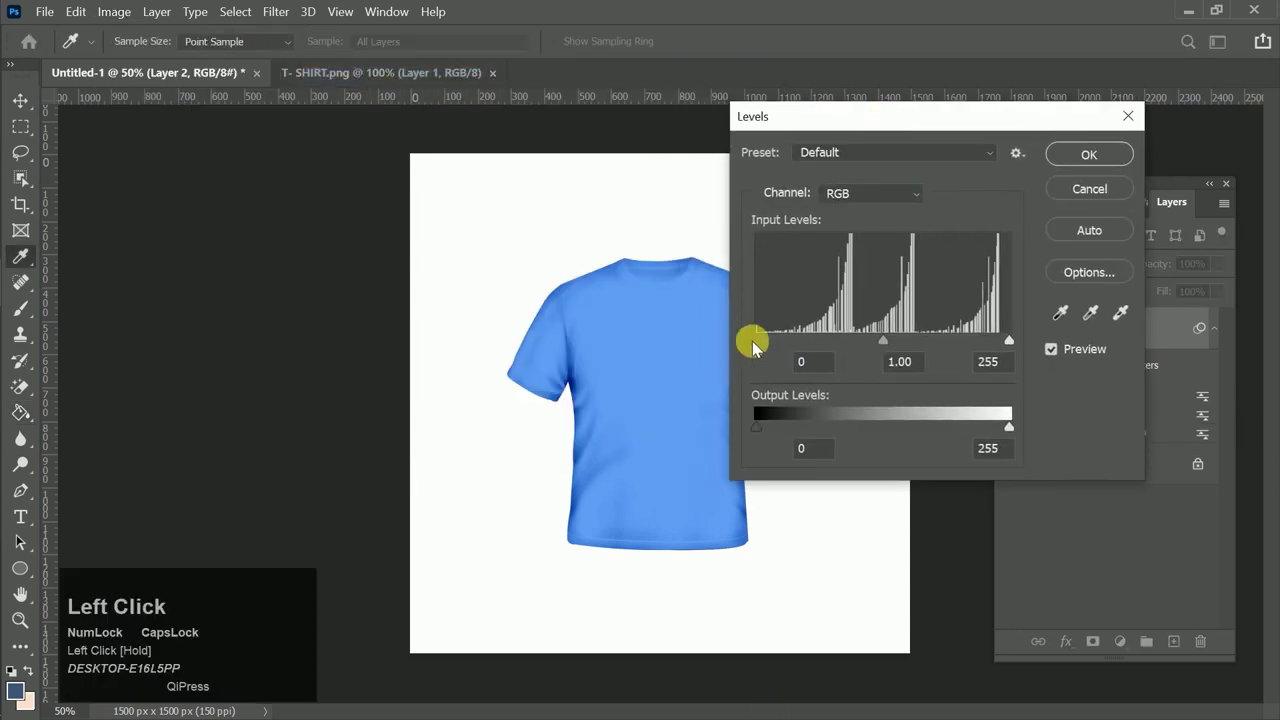
left_click_drag(782, 346, 1154, 347)
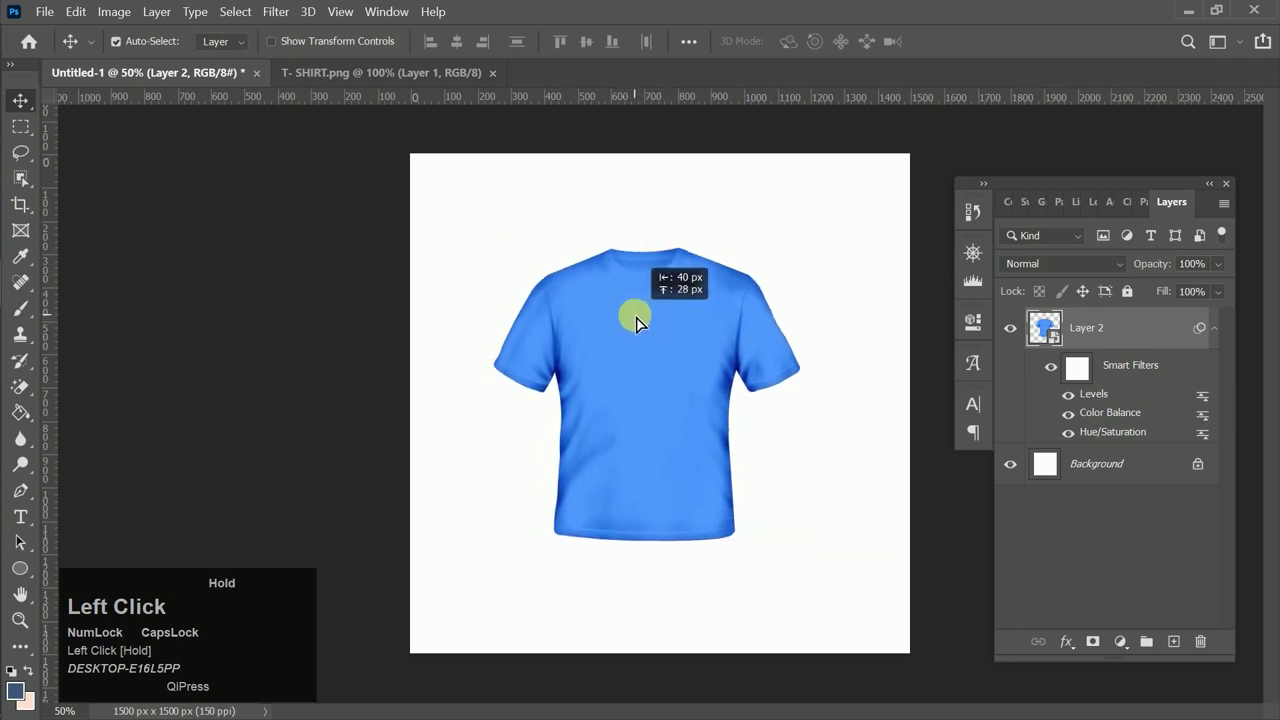
Step: Rasterize Layer 2 so its smart filters are baked into the shirt
right_click(1154, 347)
left_click(916, 382)
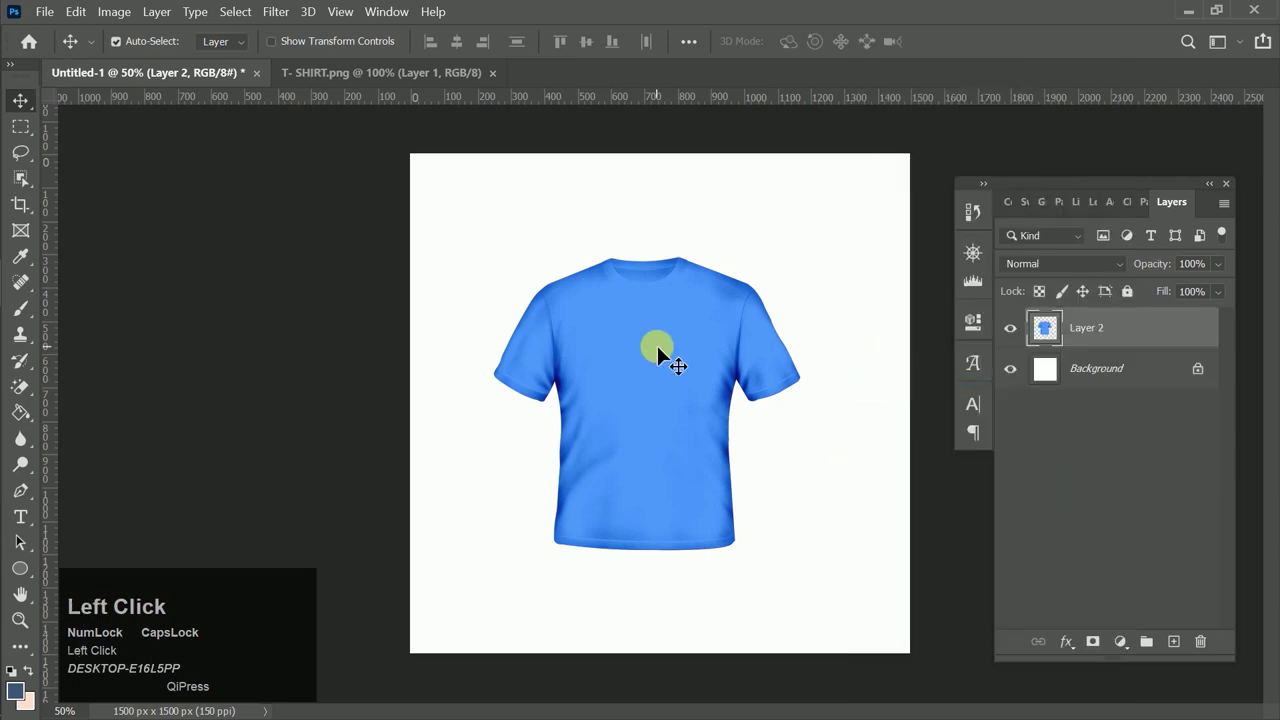
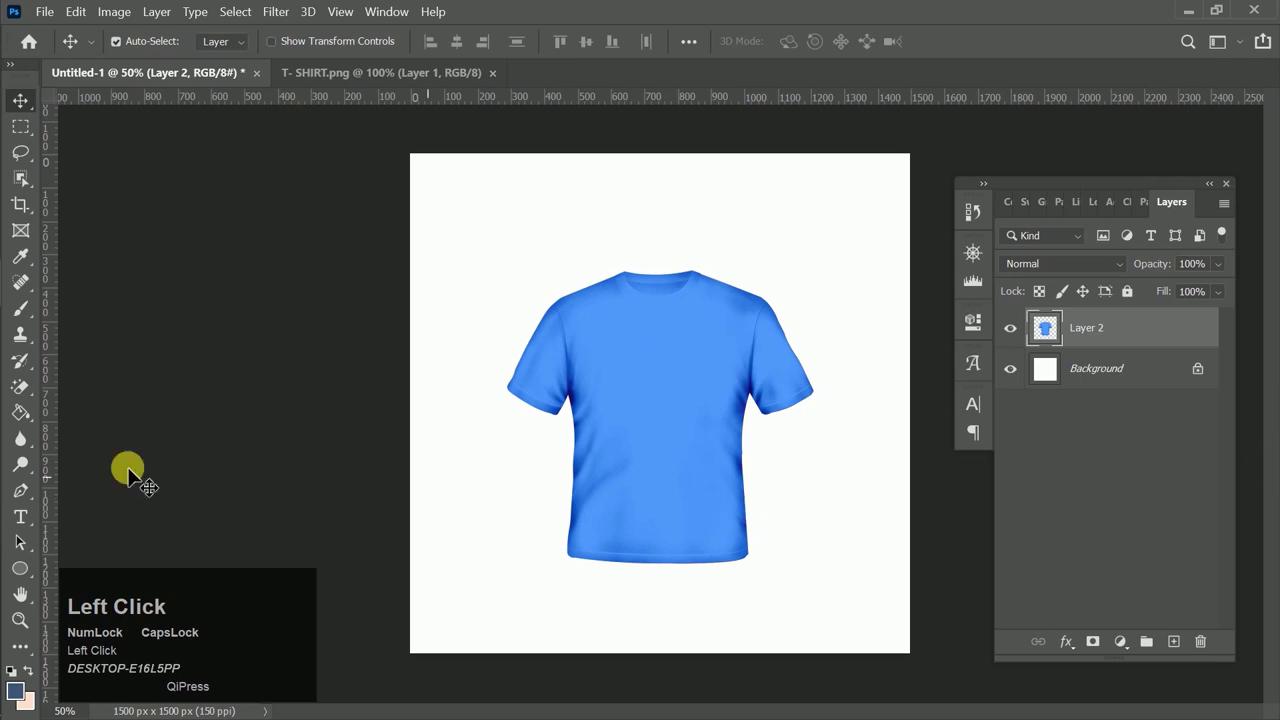
Step: With the Type tool and Glyphs panel, insert the Marathi word पुणे on the shirt chest
left_click(12, 520)
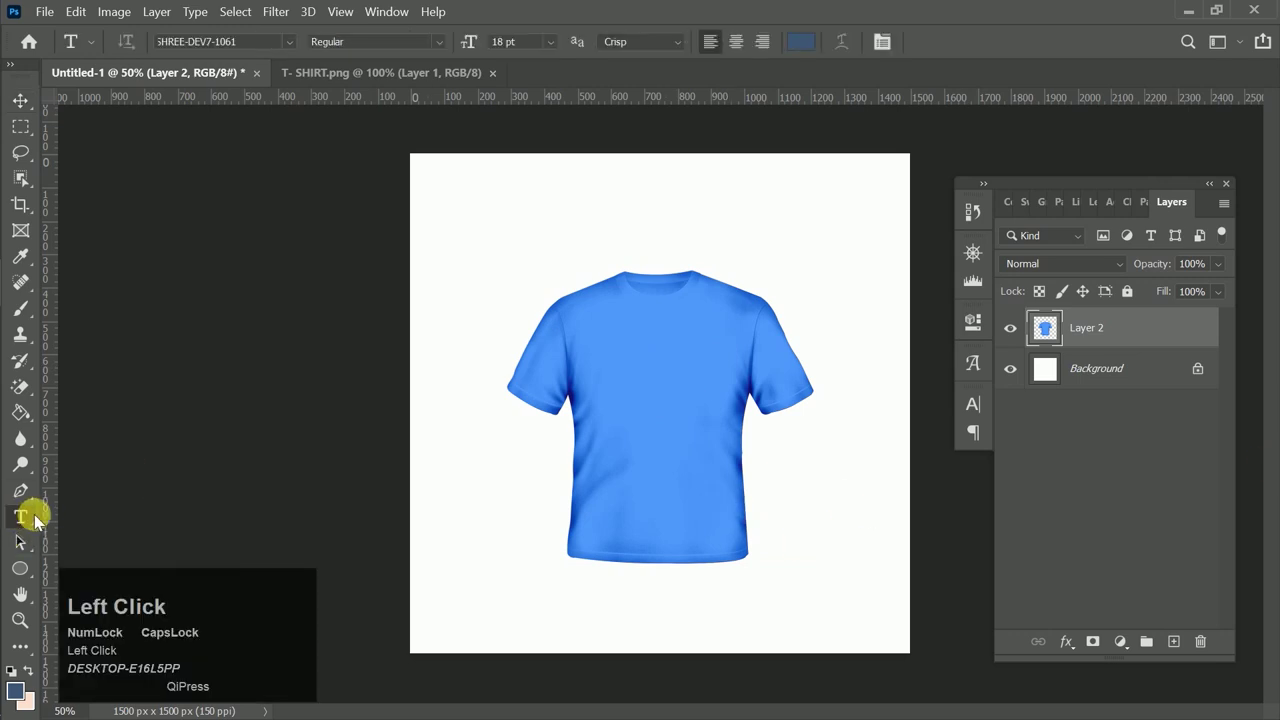
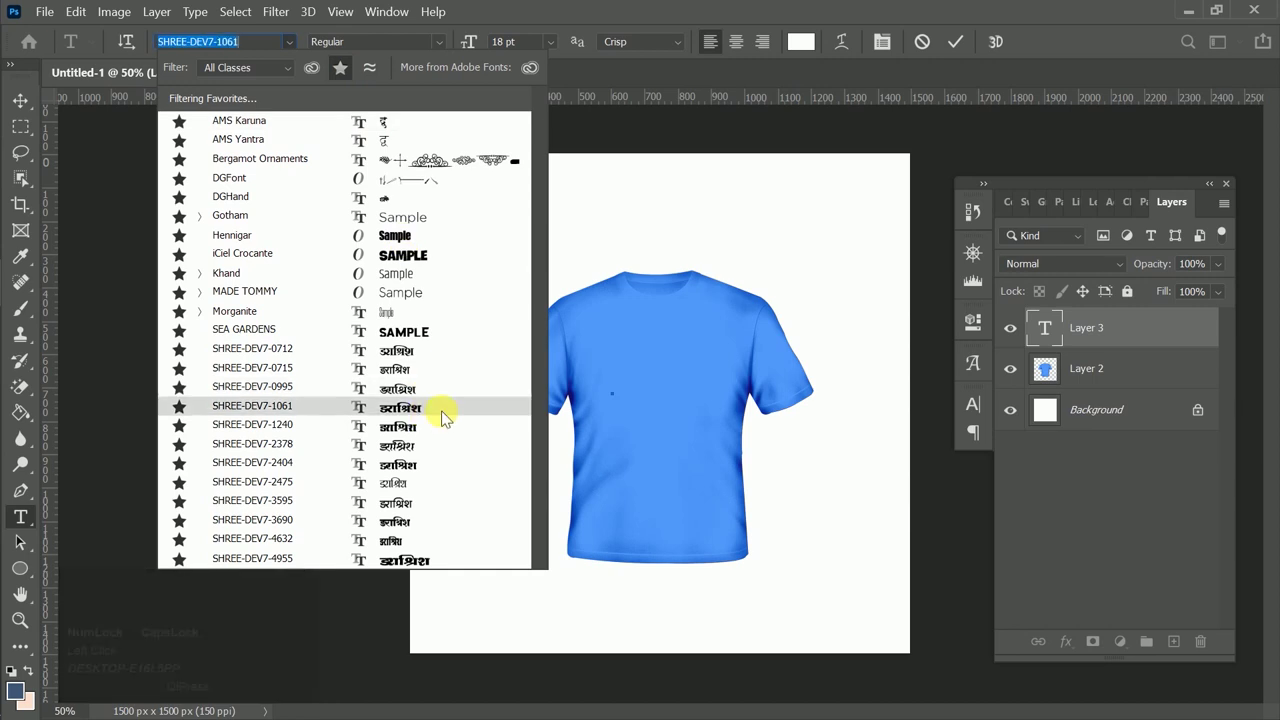
left_click(393, 405)
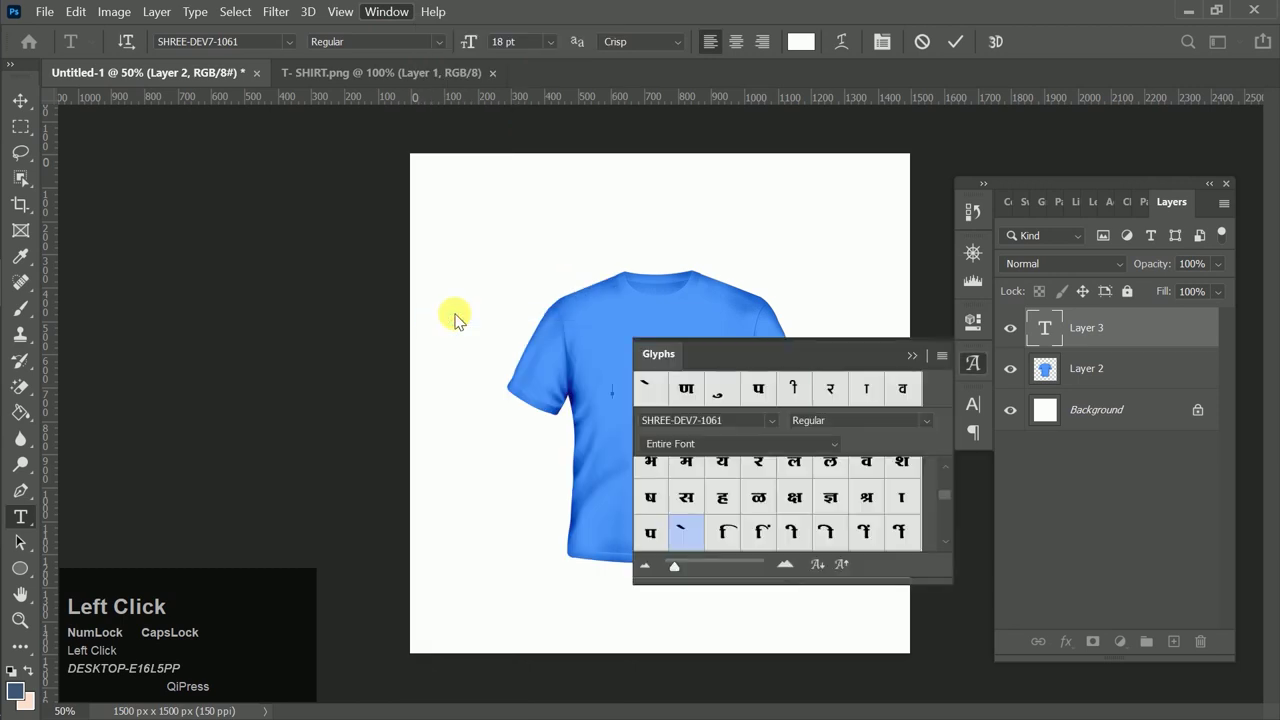
left_click(660, 540)
scroll("down", 3)
left_click(686, 509)
scroll("up", 3)
left_click(904, 471)
scroll("down", 3)
left_click(696, 525)
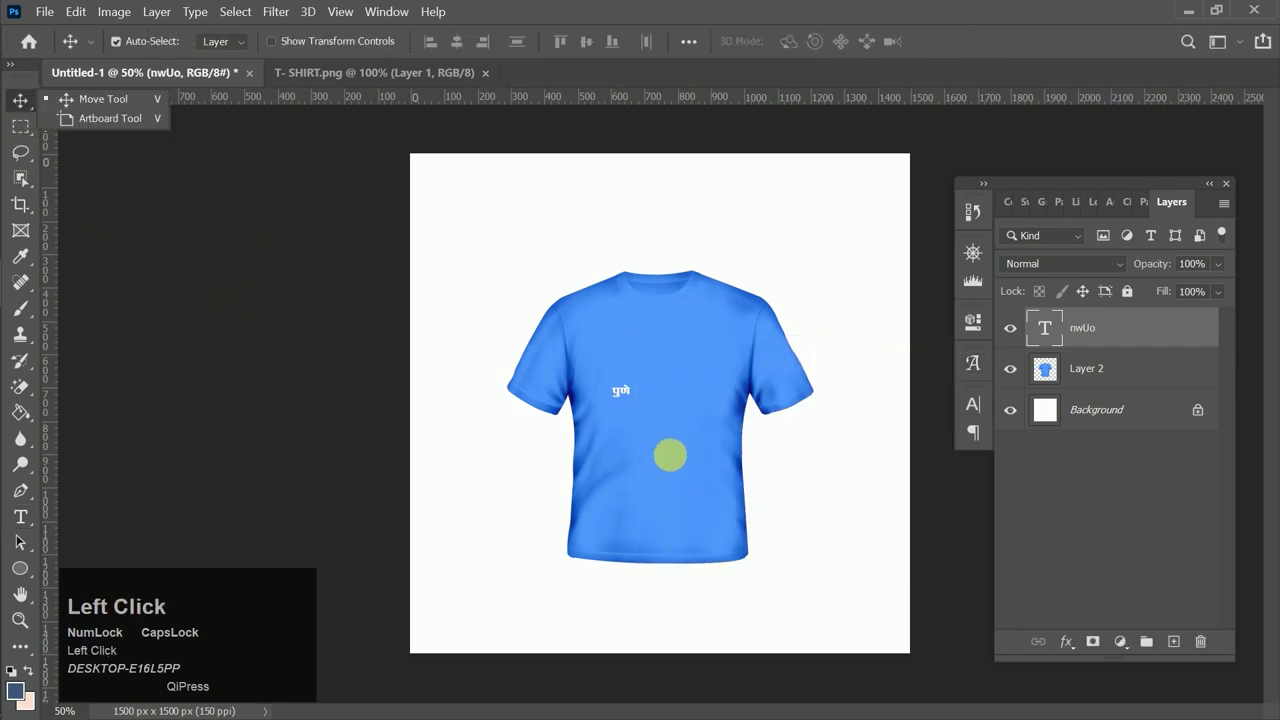
Step: Start a free transform on the पुणे text to scale it across the chest
key("ctrl+t")
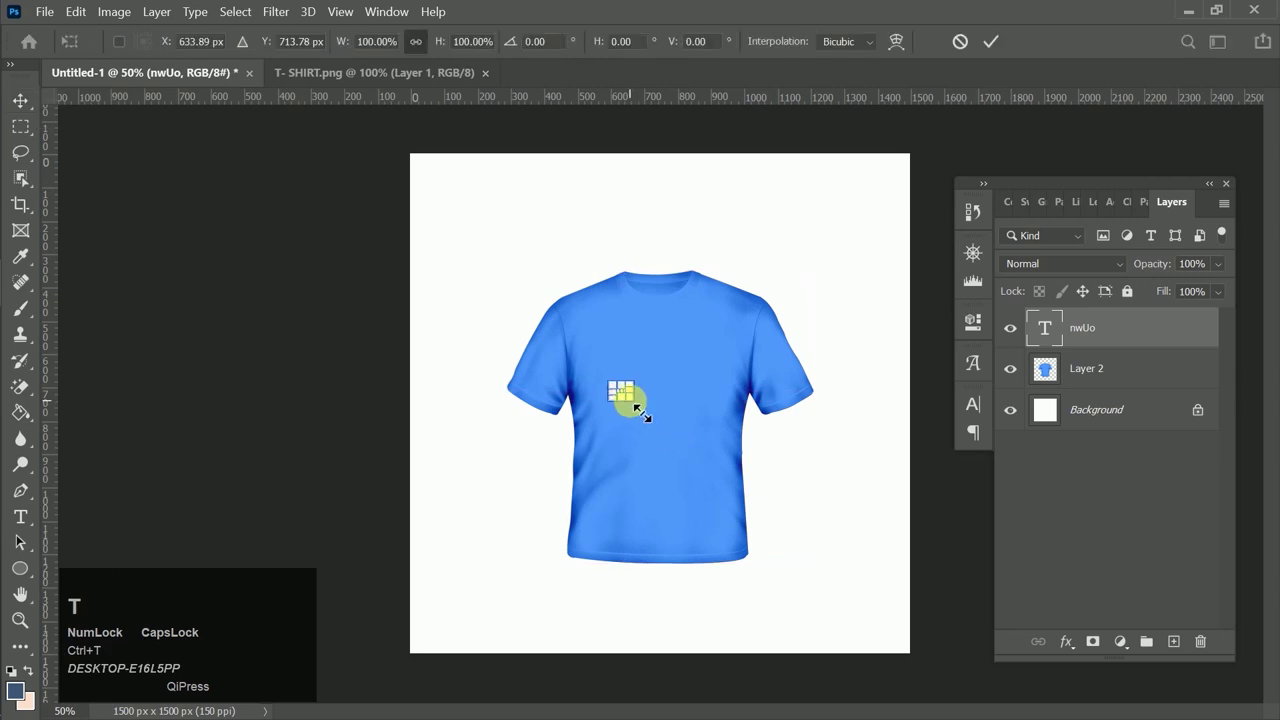
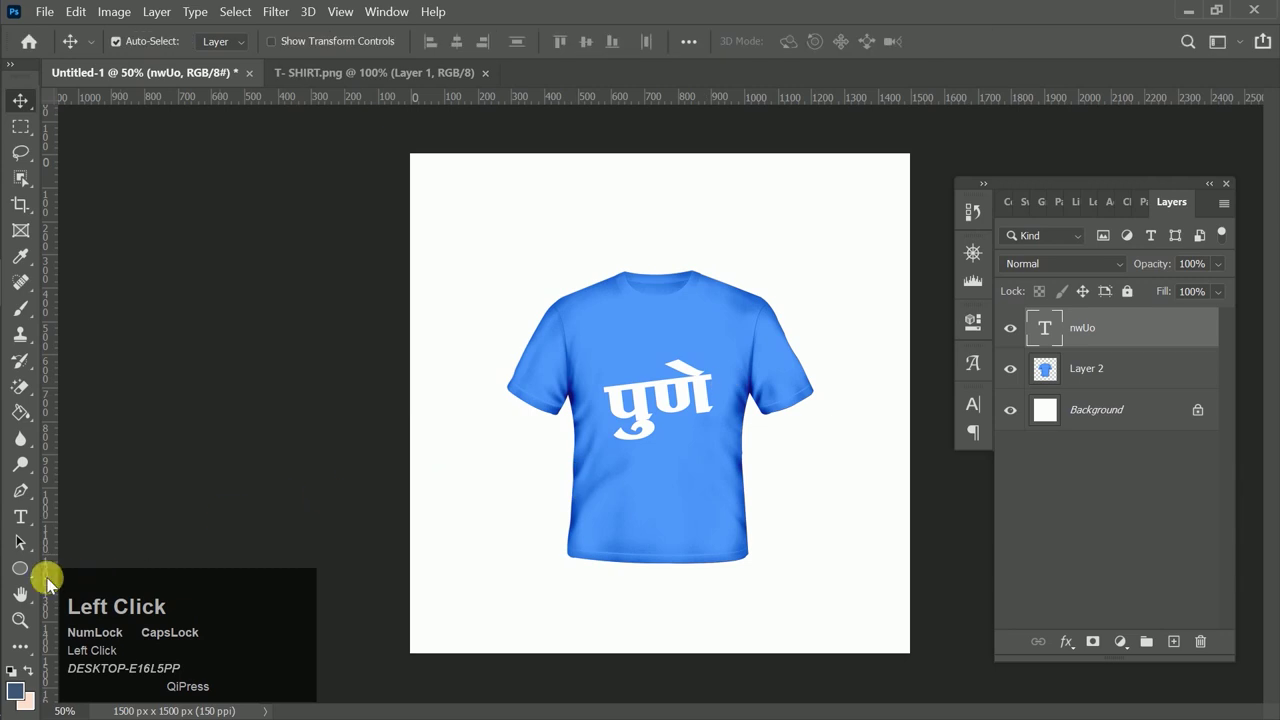
Step: Draw an unfilled, white-stroked rectangle over पुणे and adjust its outline in Properties
left_click_drag(19, 571, 809, 567)
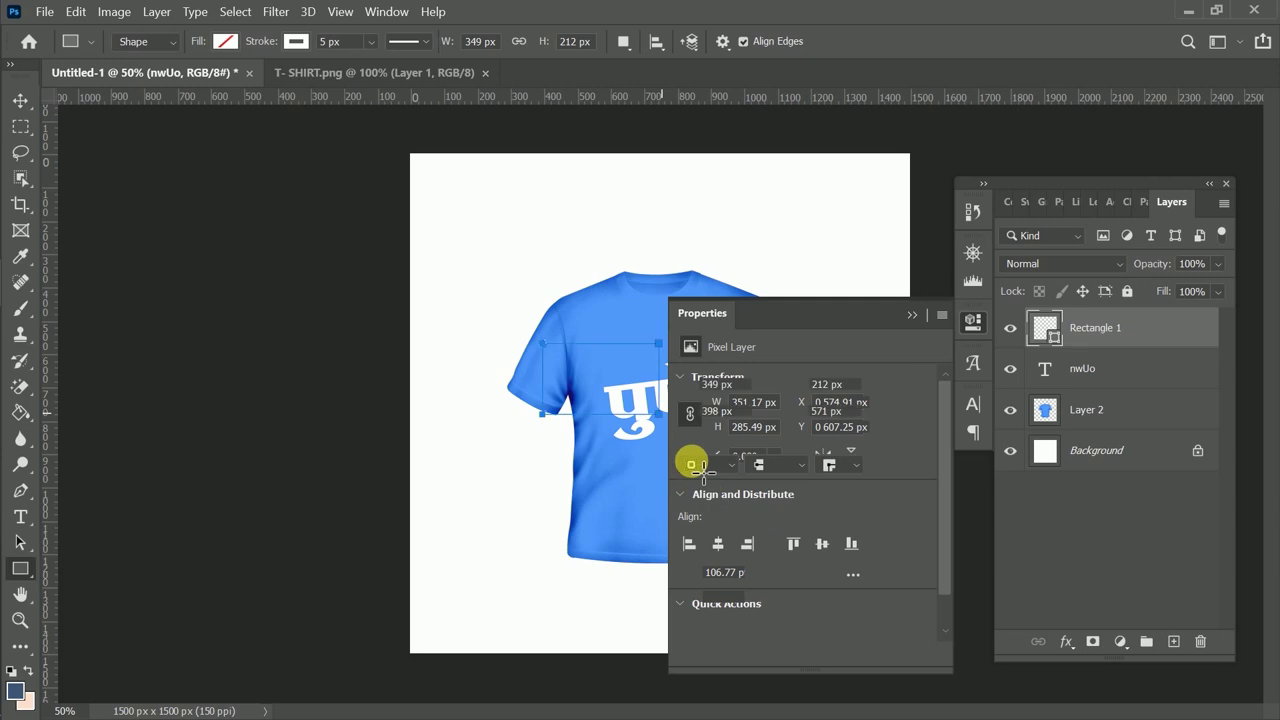
left_click(736, 441)
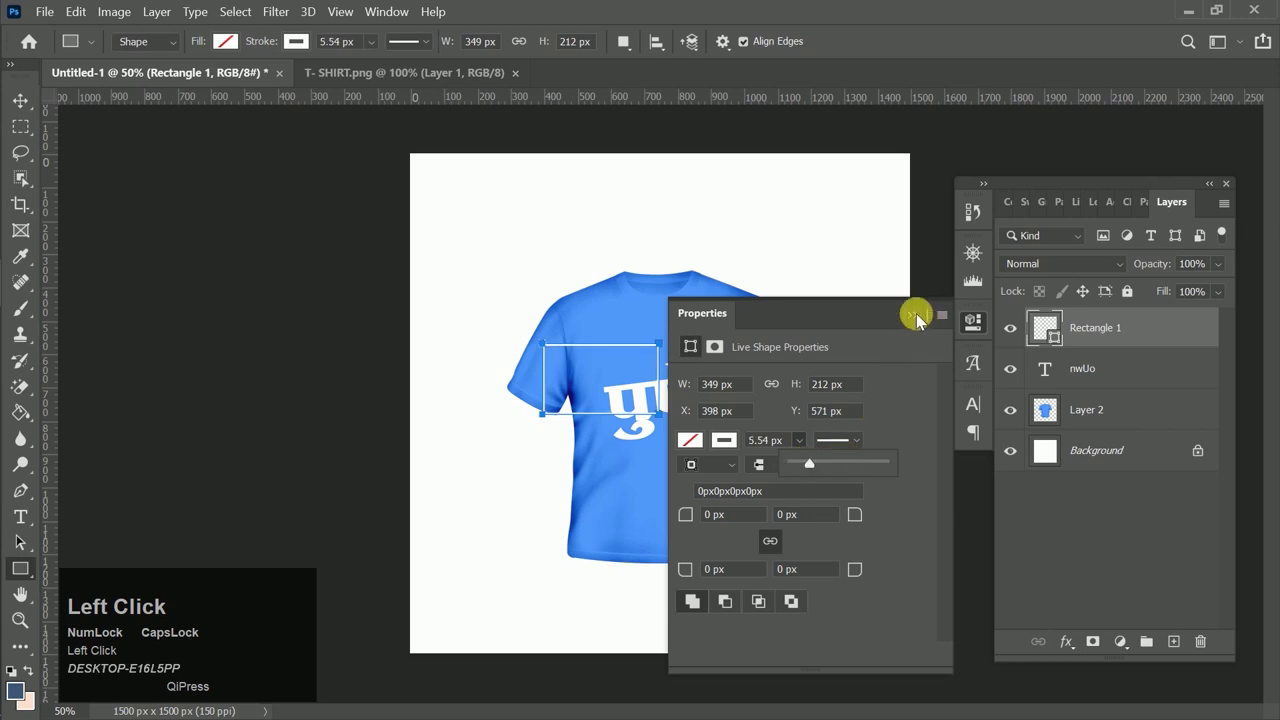
left_click(403, 660)
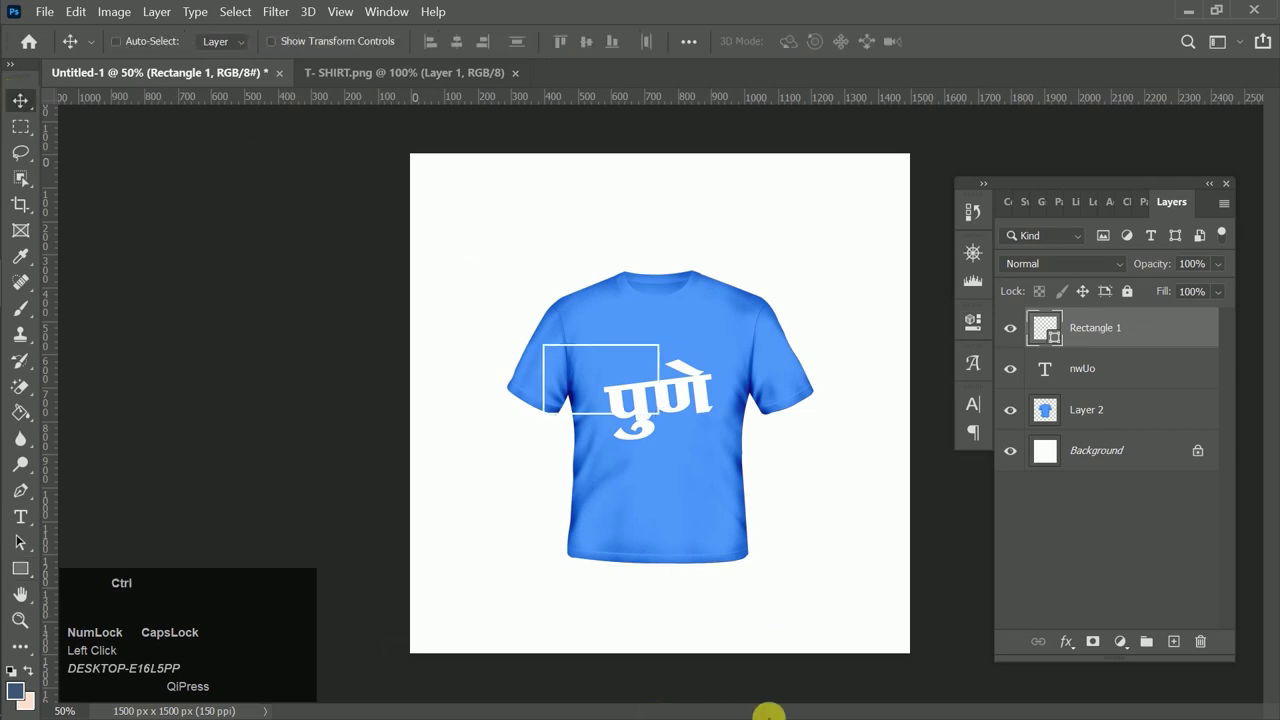
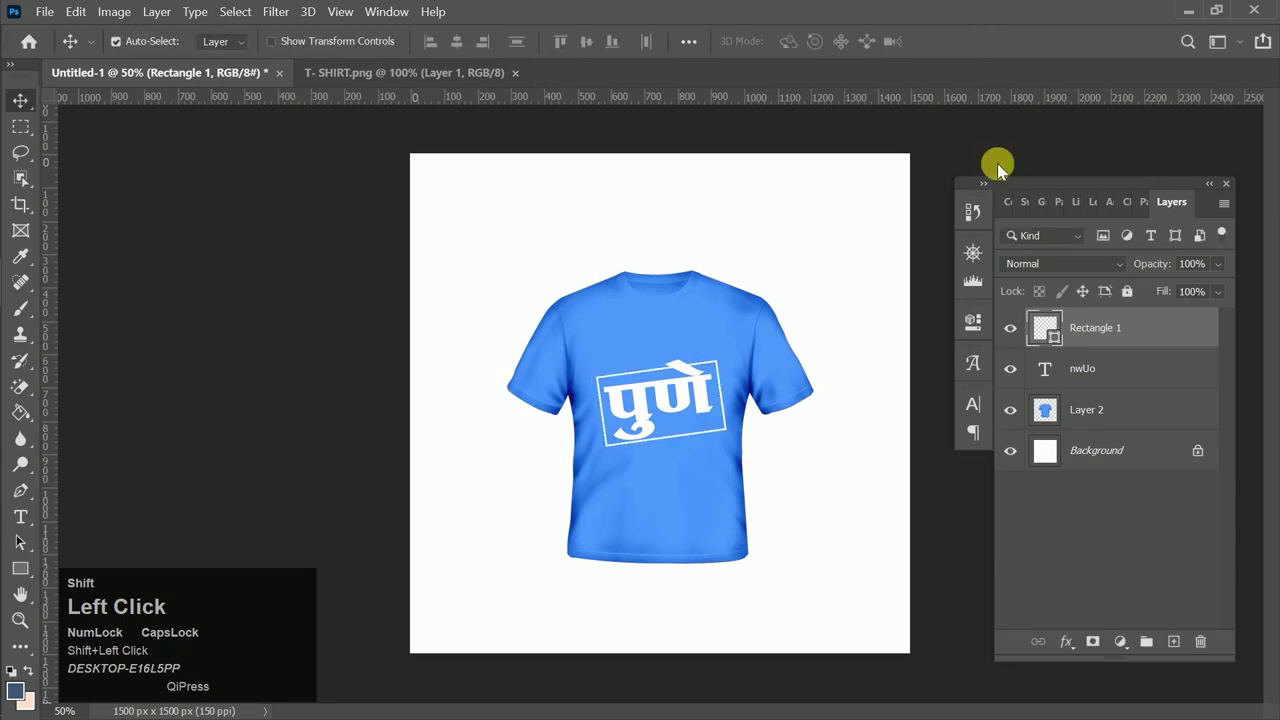
Step: Give the पुणे text a thick shirt-blue Stroke style and move it above Rectangle 1
left_click(713, 401)
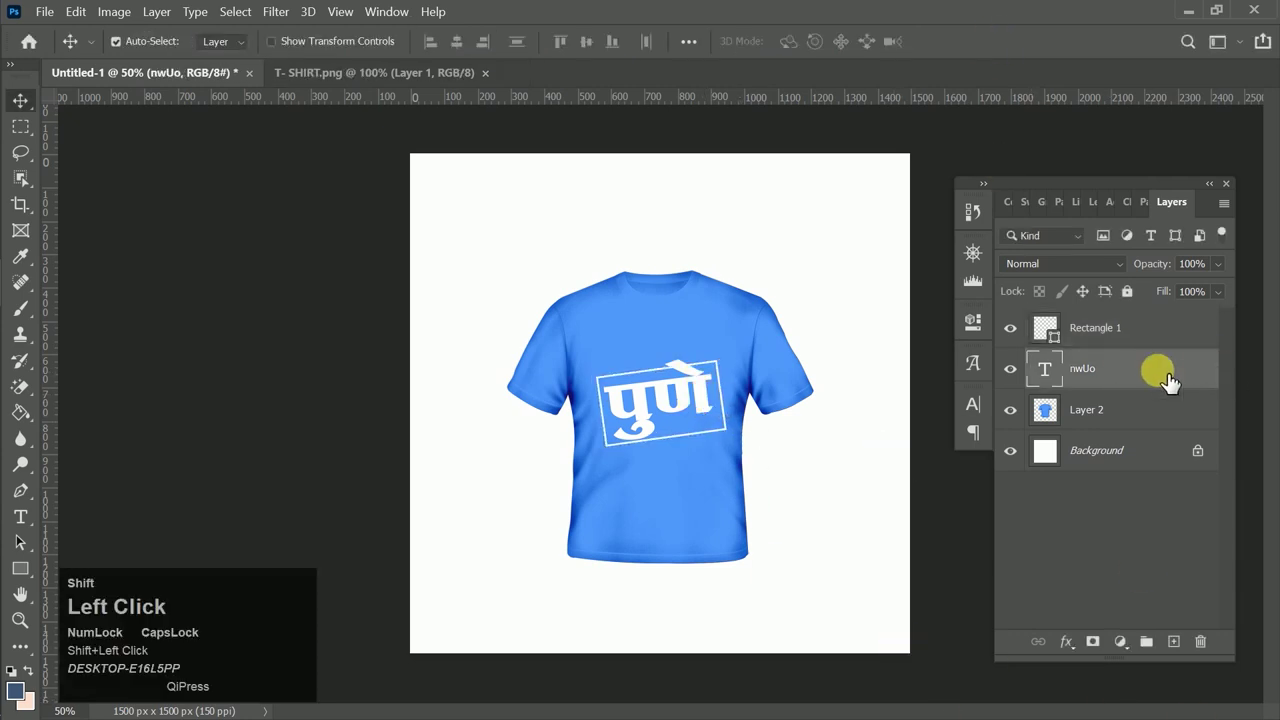
left_click(1212, 388)
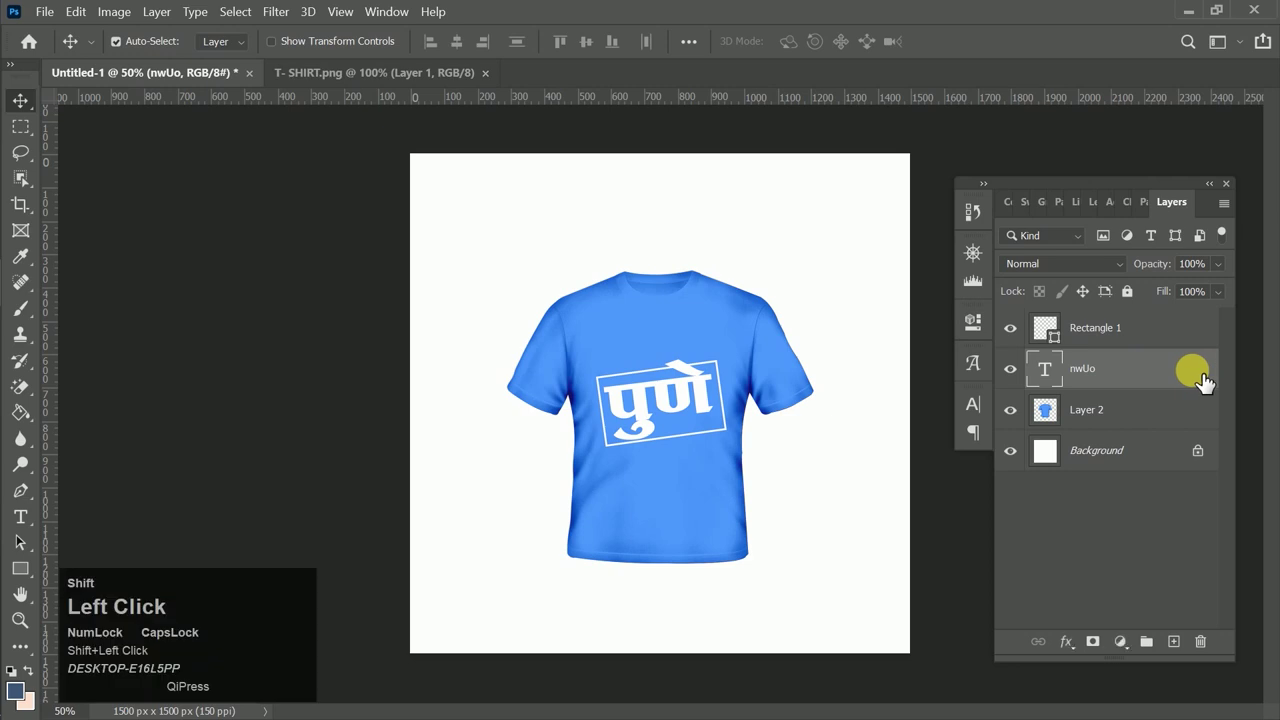
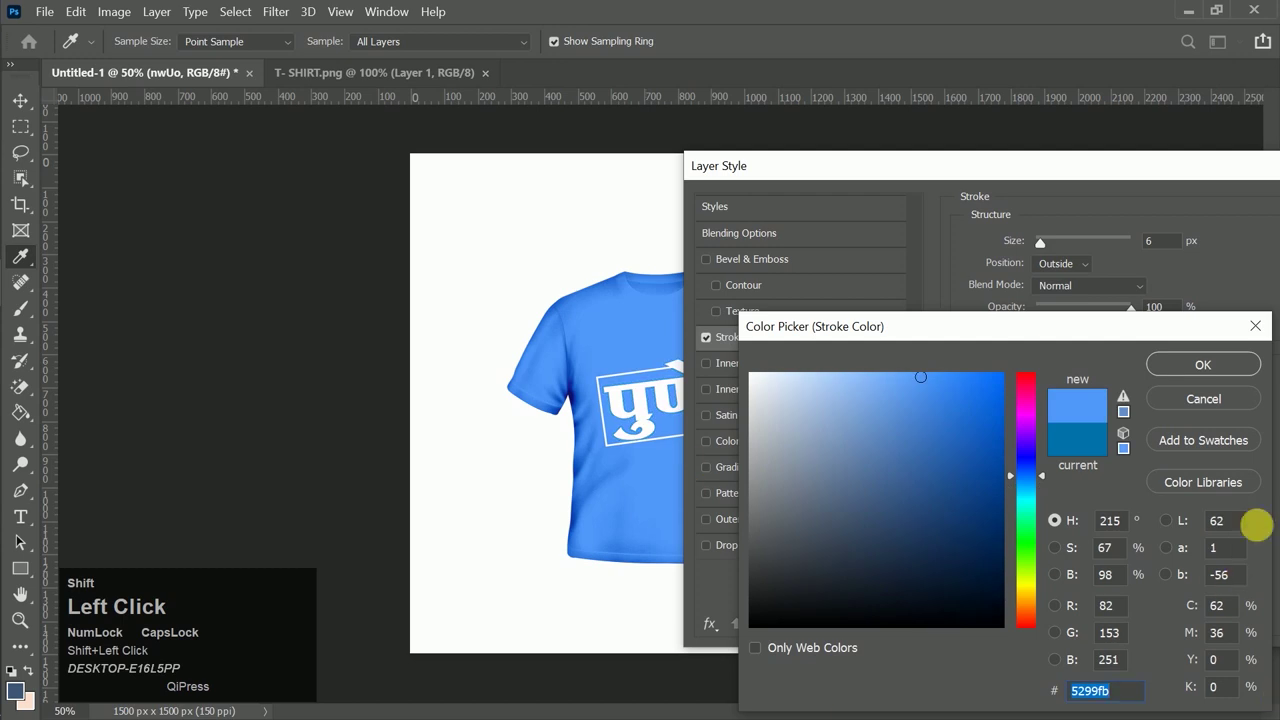
left_click(1186, 373)
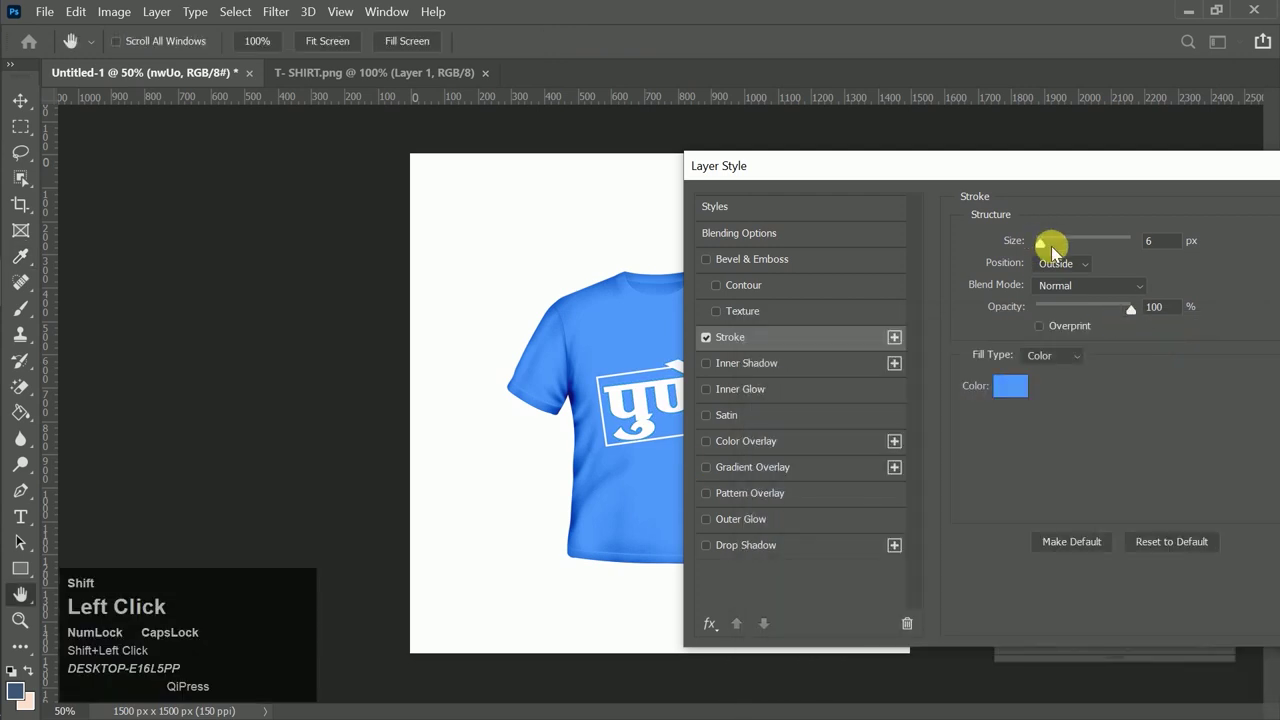
left_click_drag(1049, 248, 1027, 412)
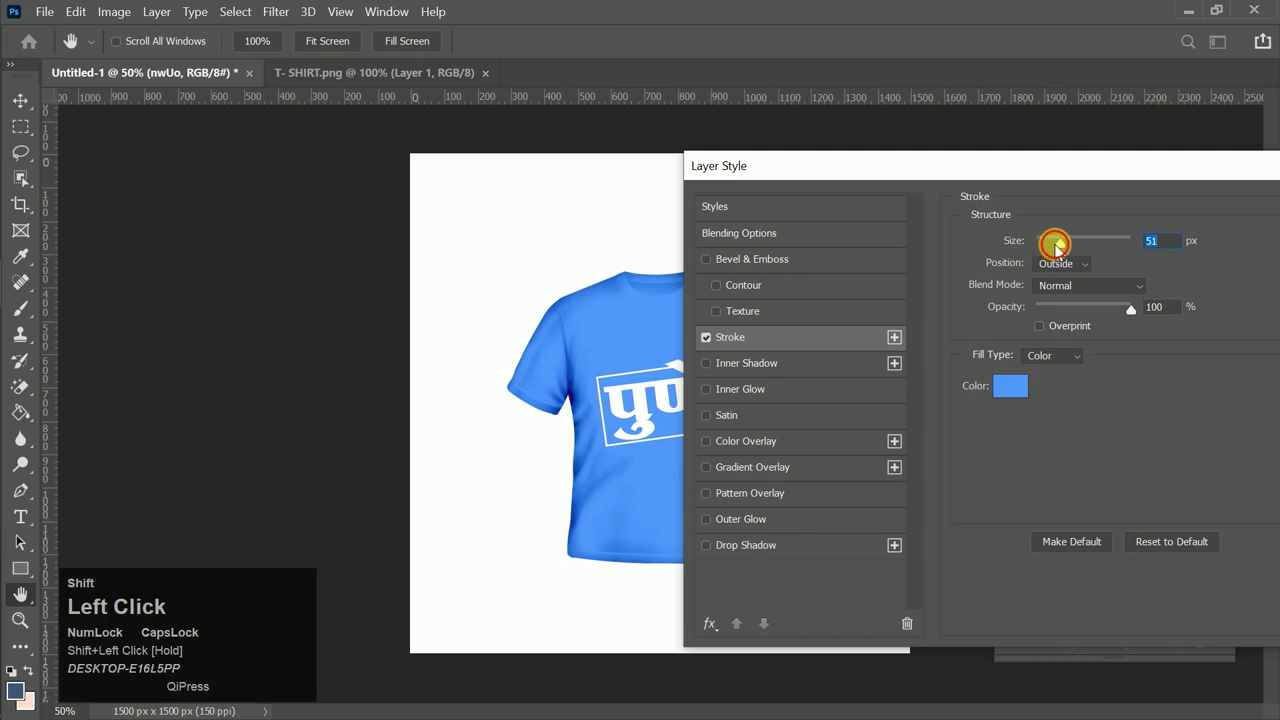
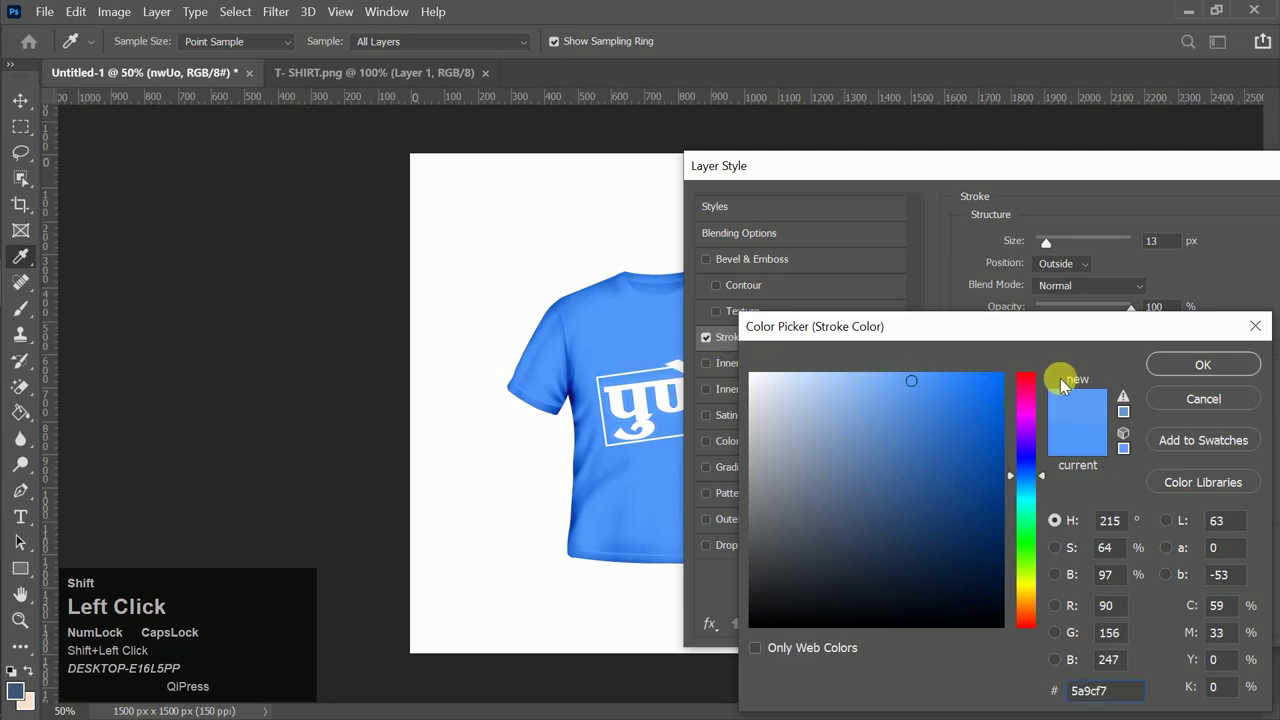
left_click_drag(1139, 340, 673, 434)
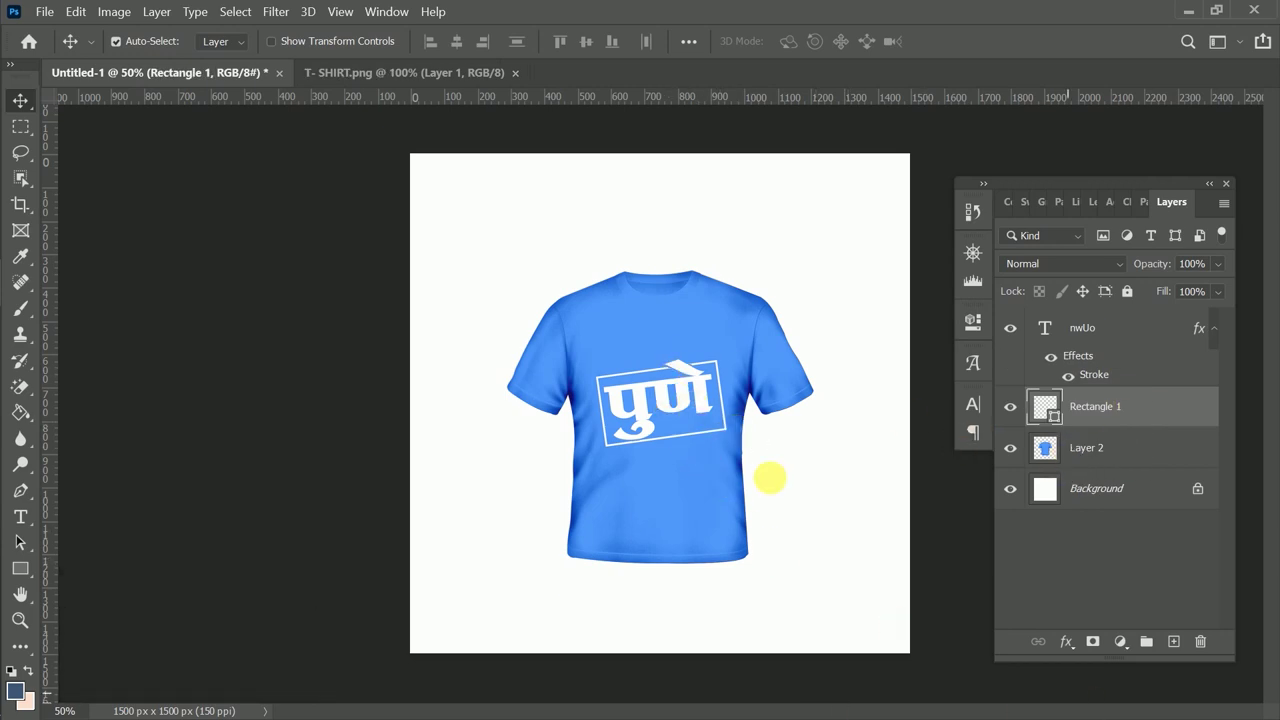
Step: Create a new text layer reading MADE IN in the MADE TOMMY font
left_click(22, 524)
left_click(1200, 668)
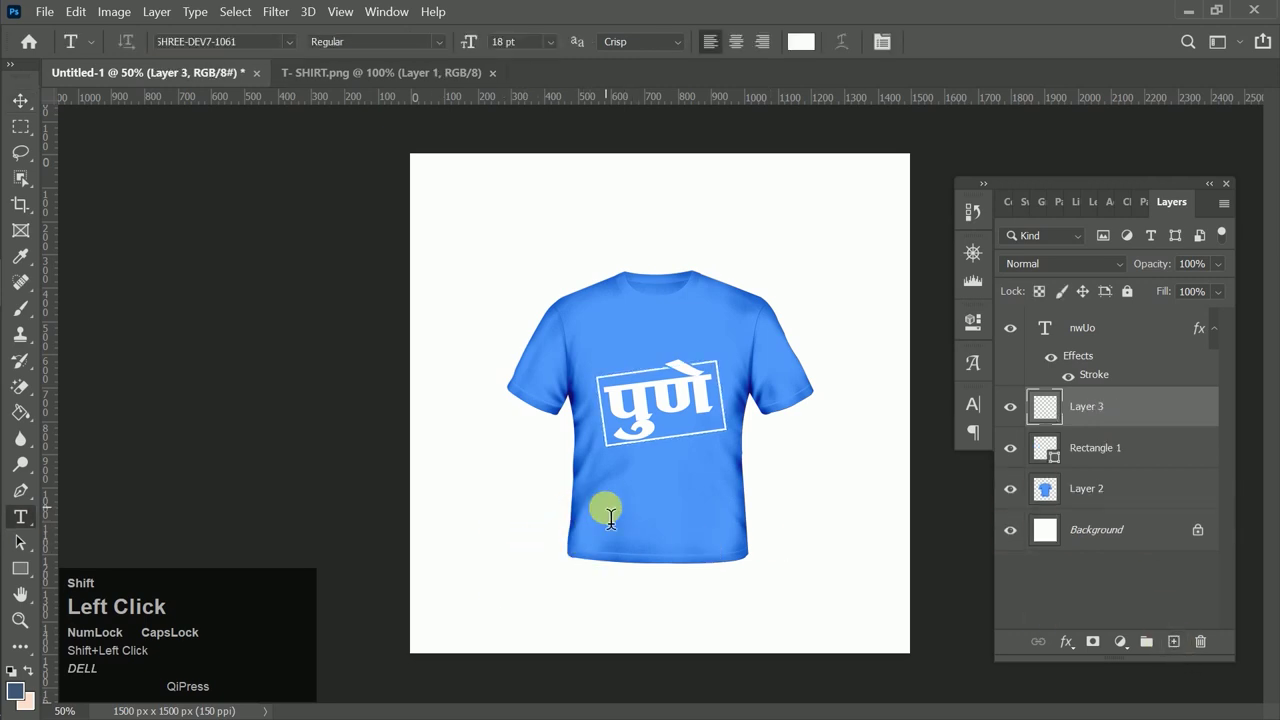
left_click(295, 43)
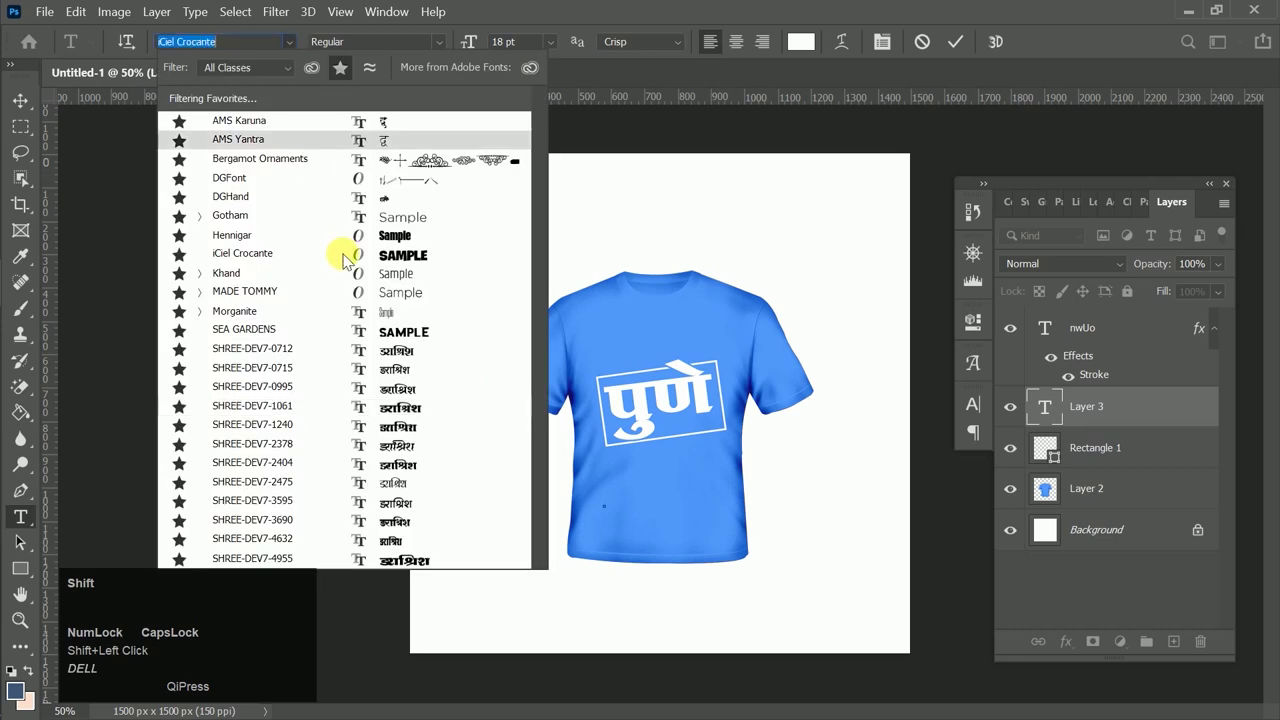
left_click(404, 291)
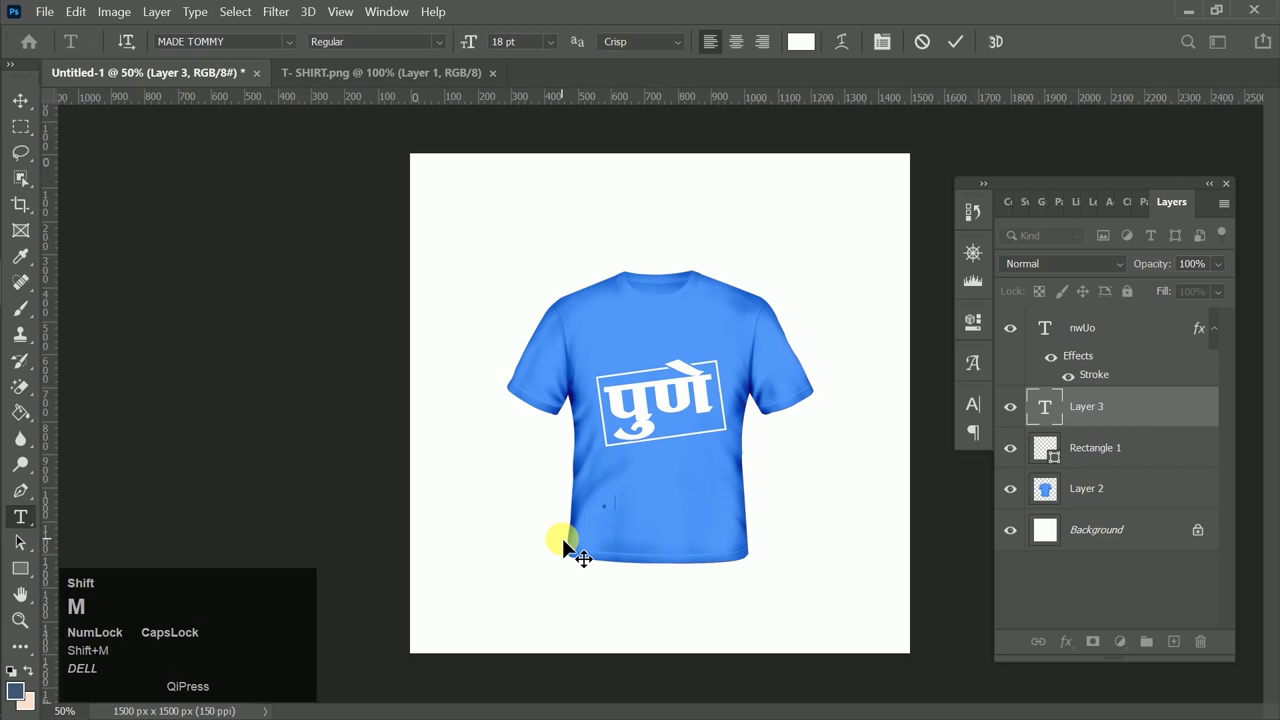
key("shift+space")
key("shift+i")
key("shift+n")
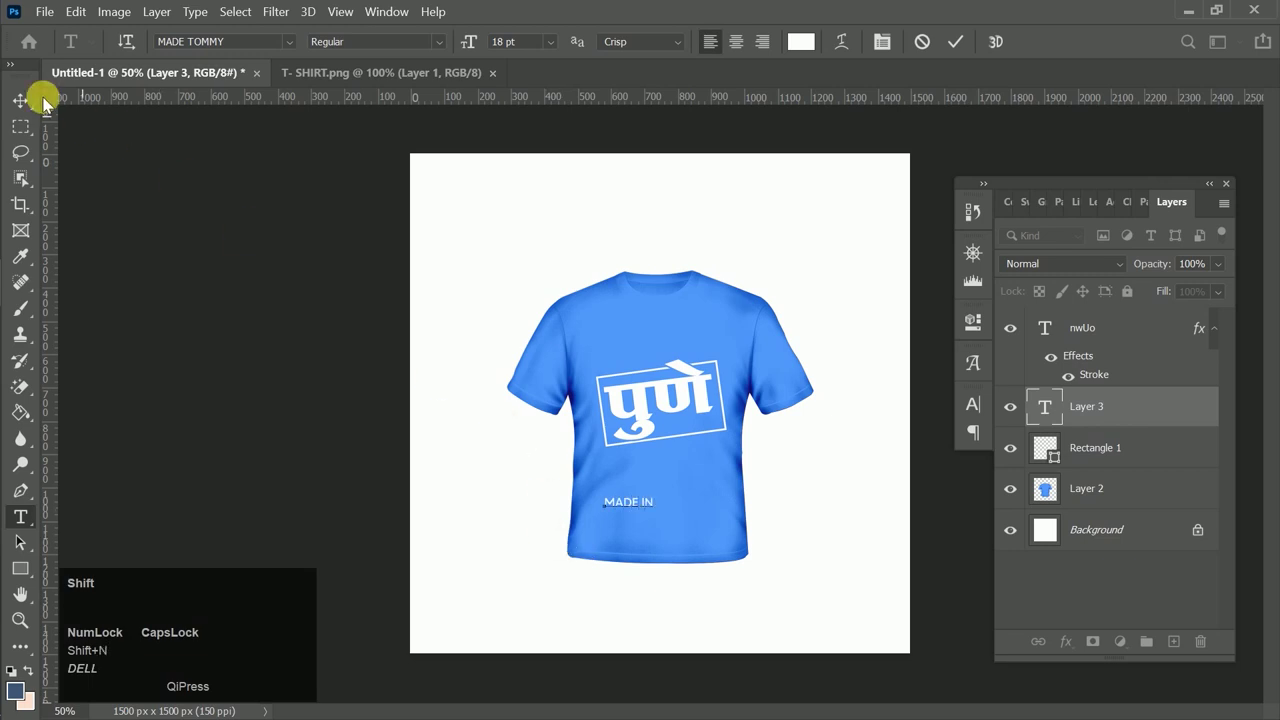
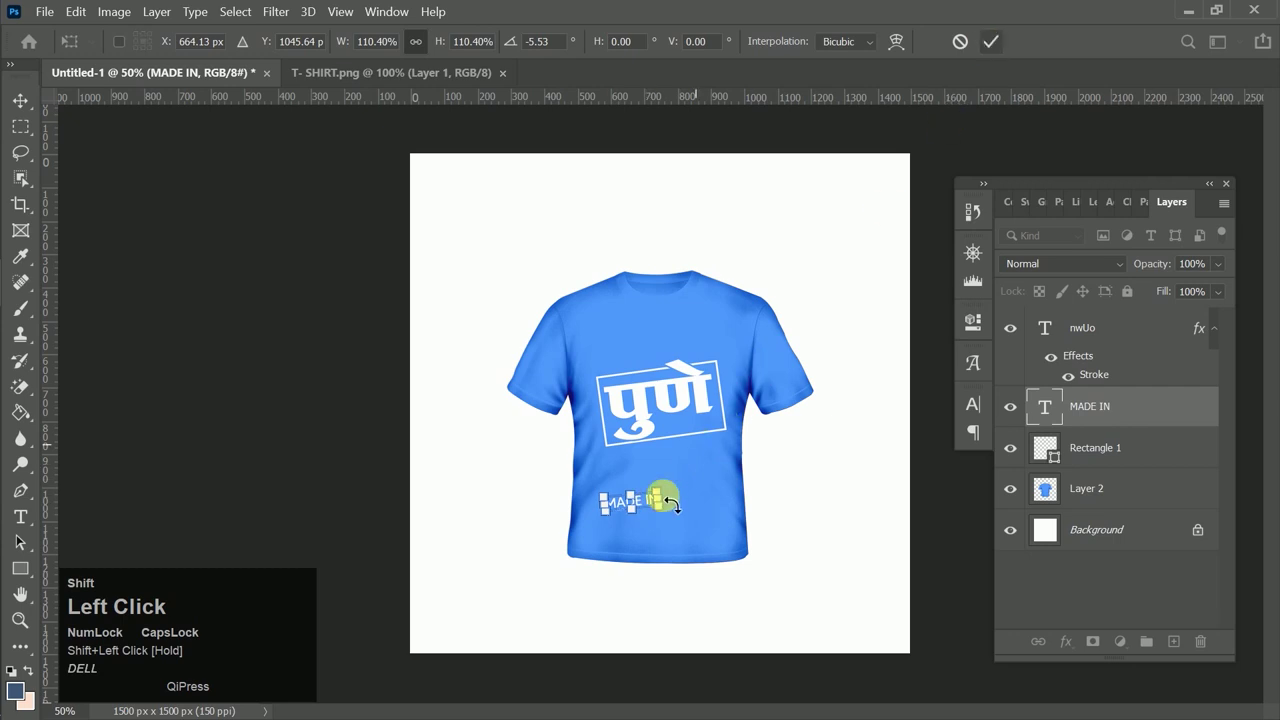
Step: Enlarge and tilt MADE IN, moving it above the पुणे box
left_click_drag(654, 514, 987, 57)
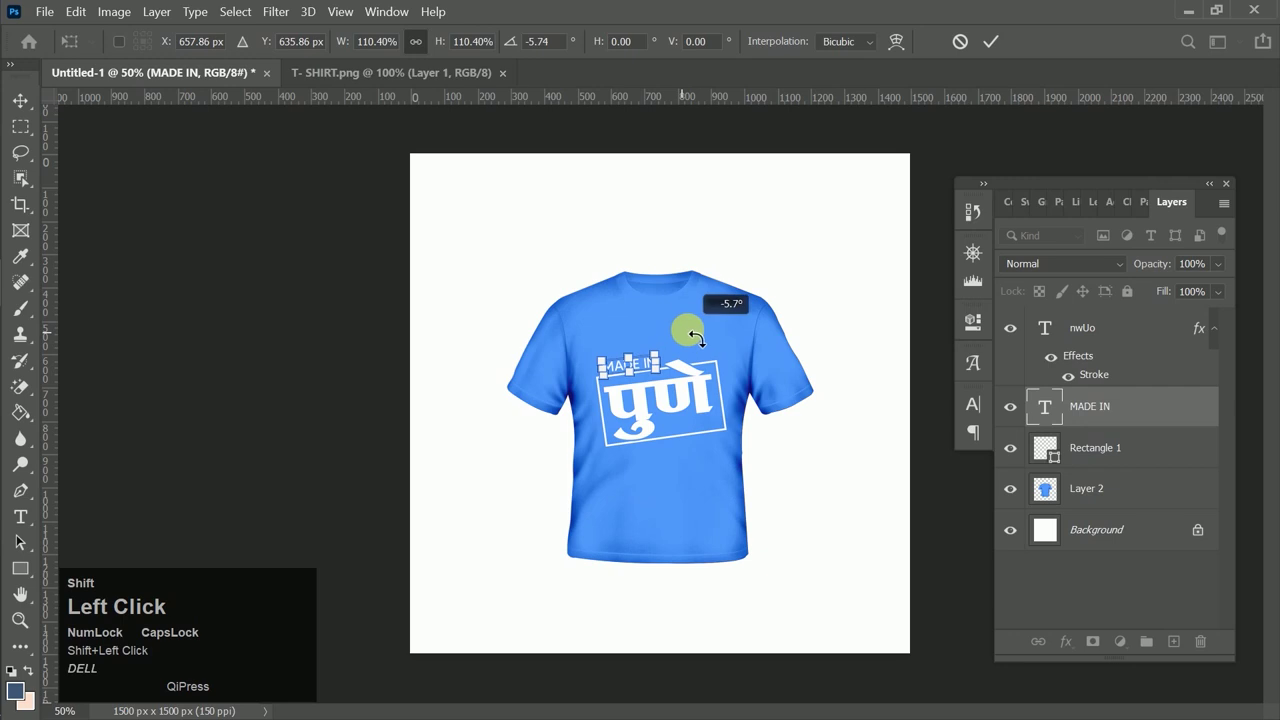
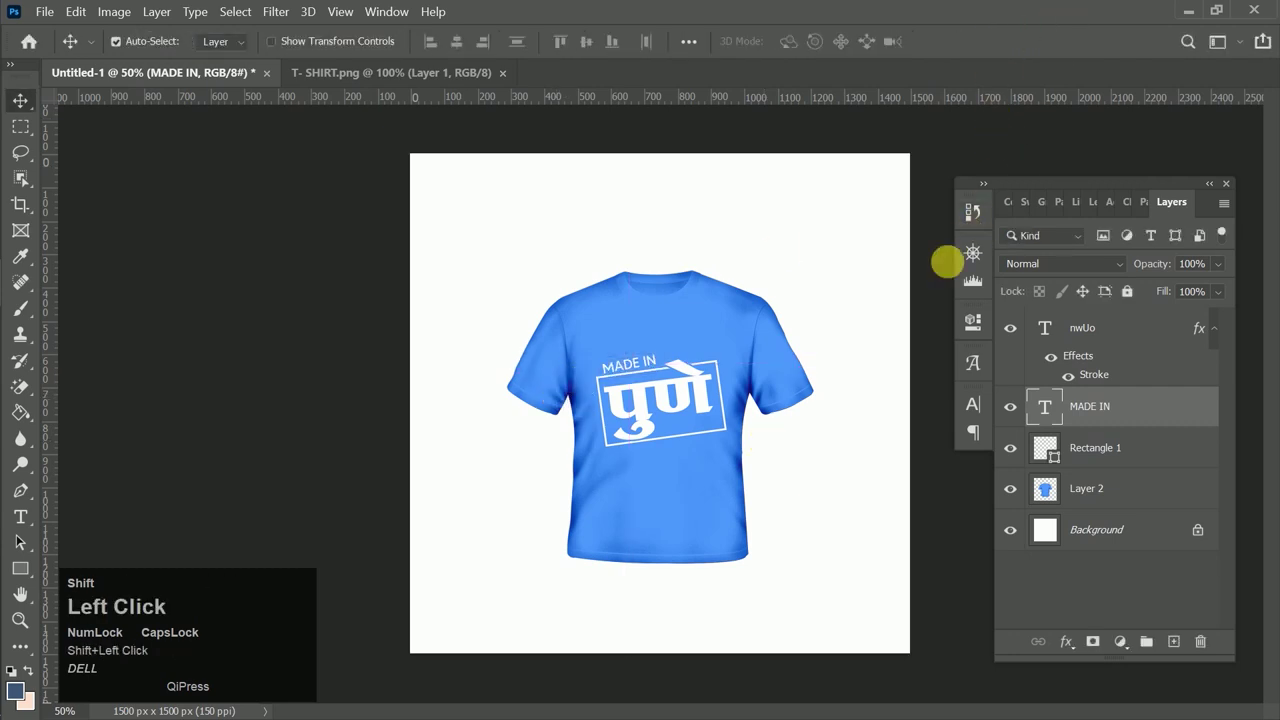
Step: Re-transform MADE IN, nudging its tilt to match the पुणे box angle
key("ctrl+shift+t")
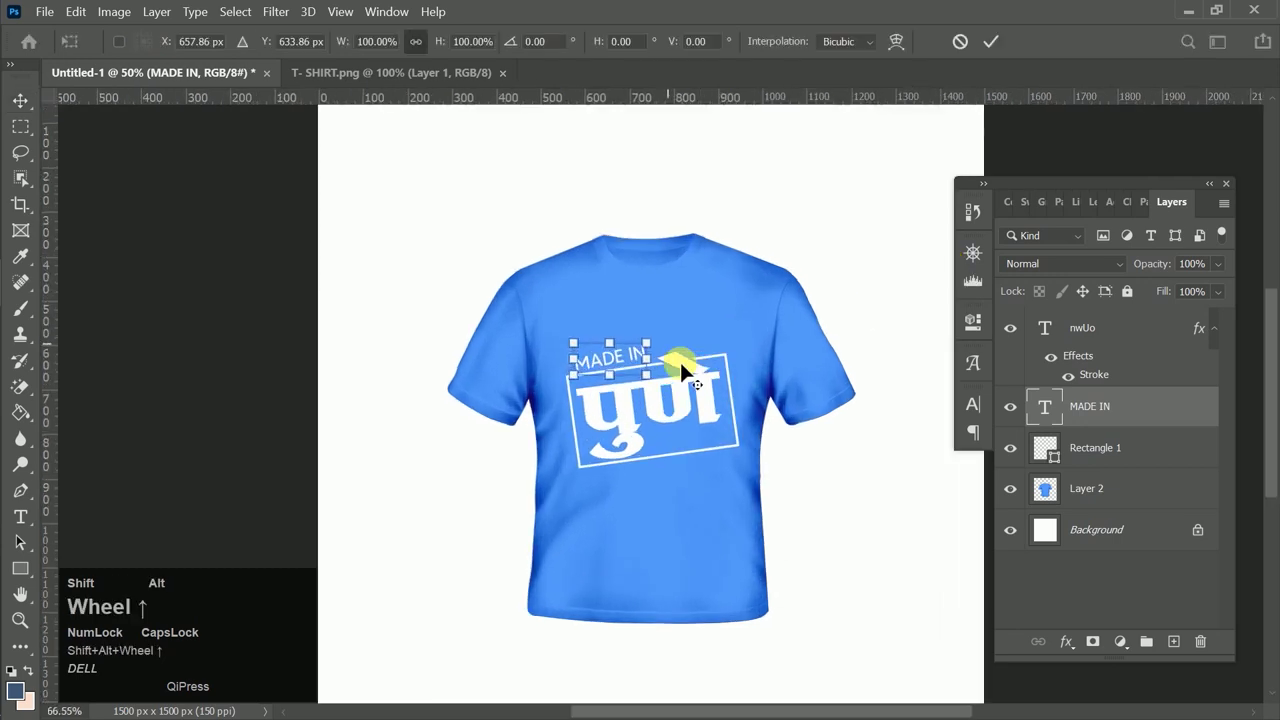
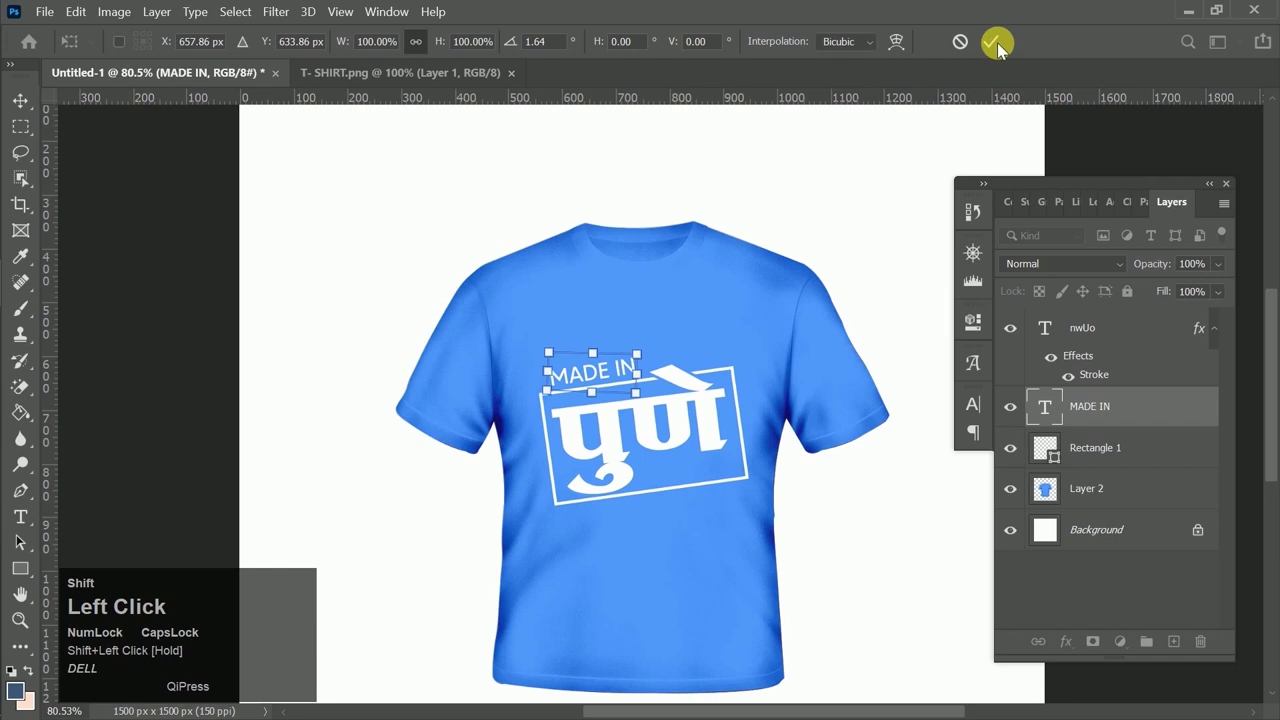
scroll("down", 3)
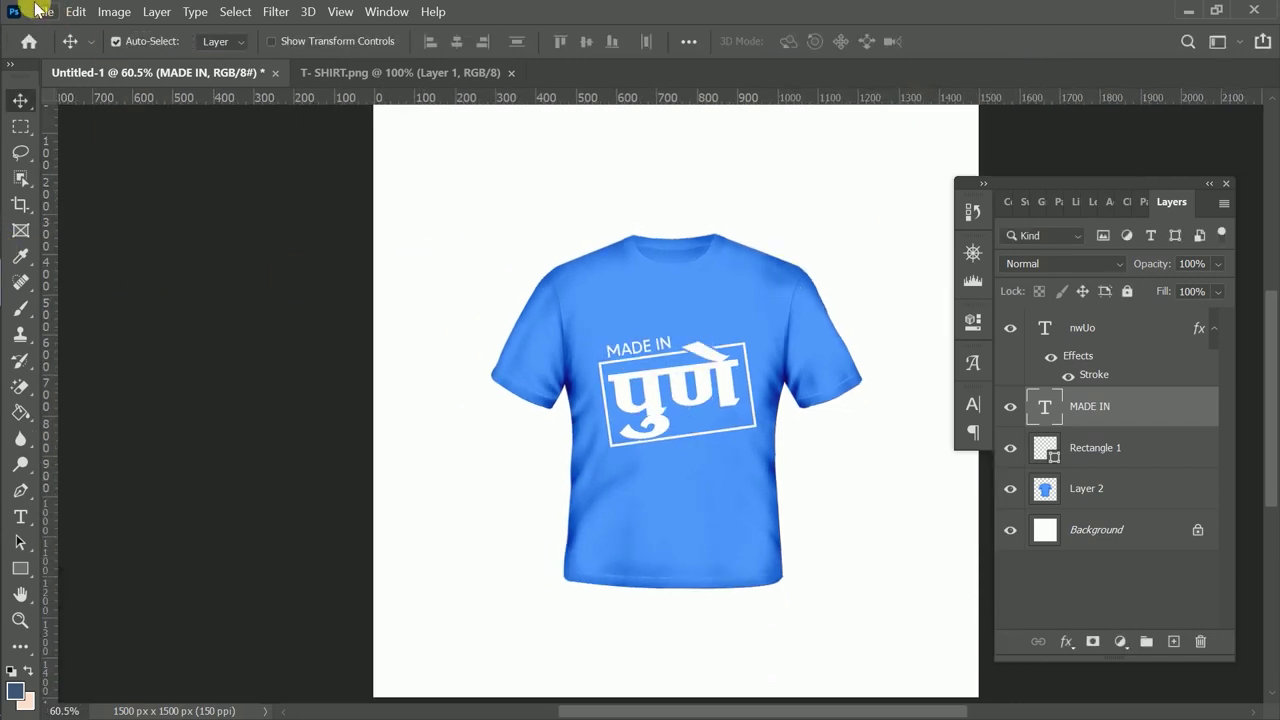
Step: Bring up the Open dialog and browse down the material/png folder
left_click(36, 4)
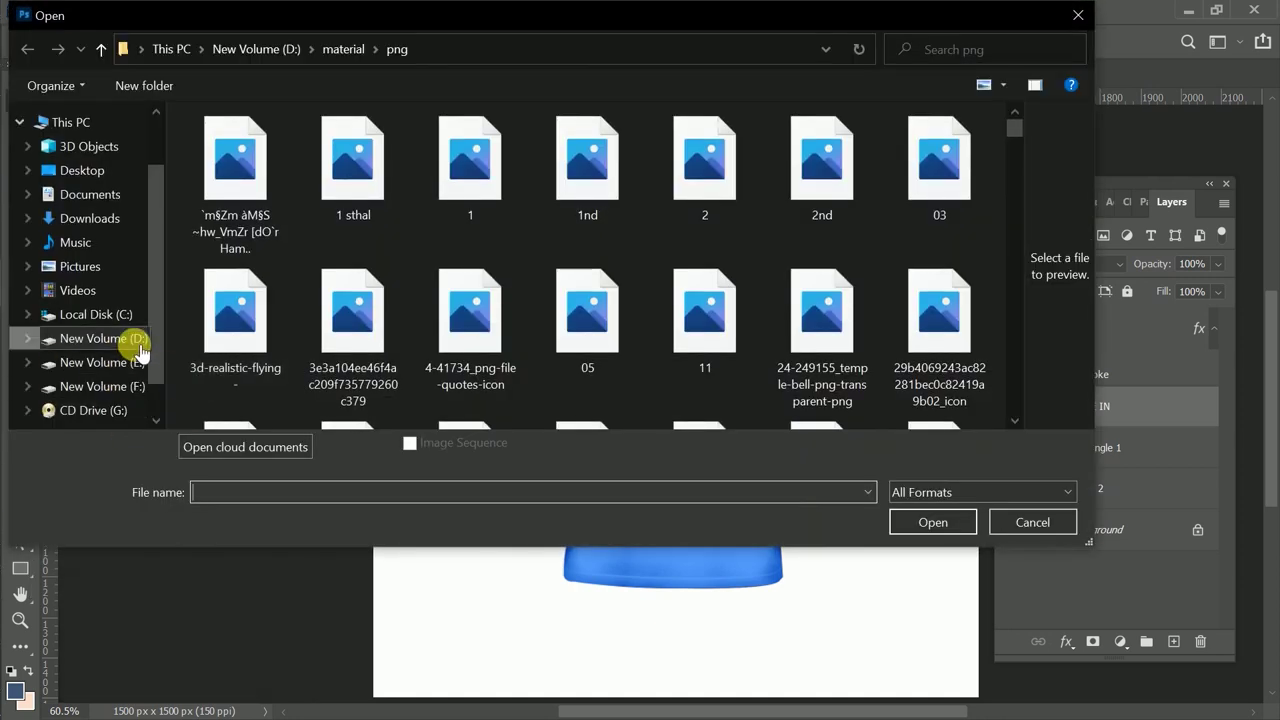
scroll("down", 3)
scroll("down", 3)
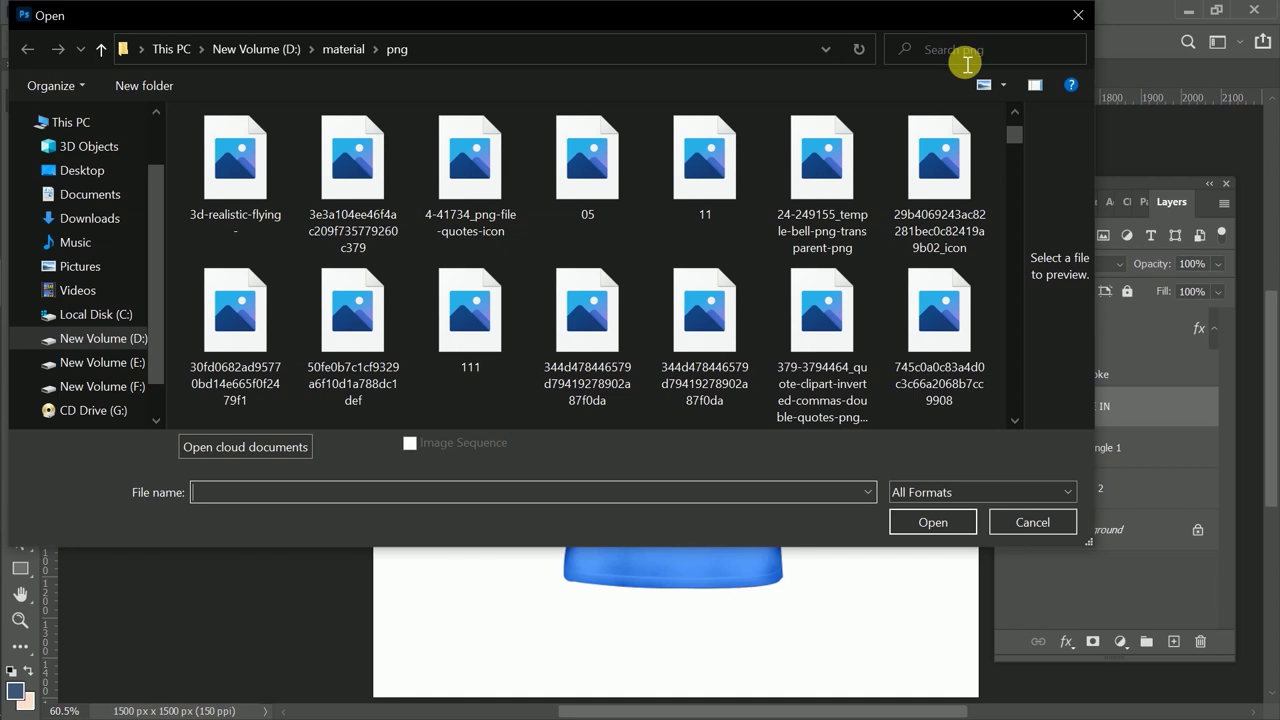
scroll("down", 3)
Step: Search the folder for the PAGDI turban image
key("shift+p")
key("shift+a")
key("shift+g")
key("shift+d")
key("shift+i")
key("shift+Return")
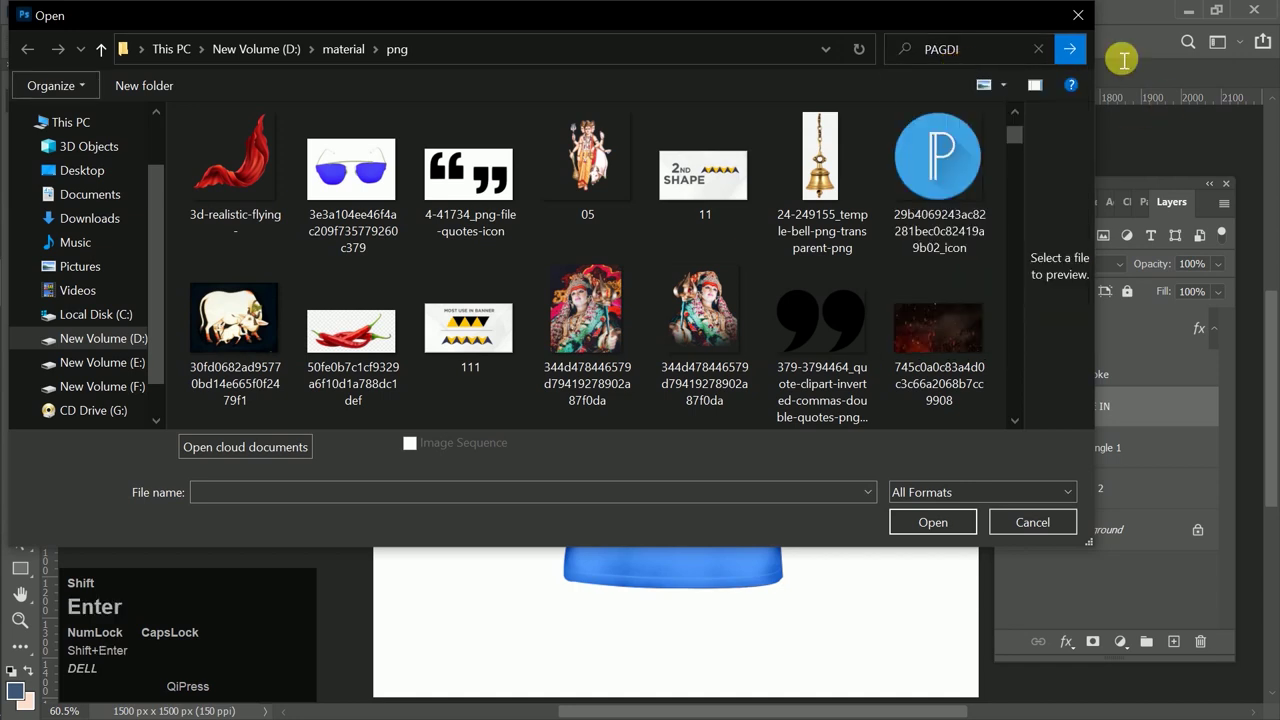
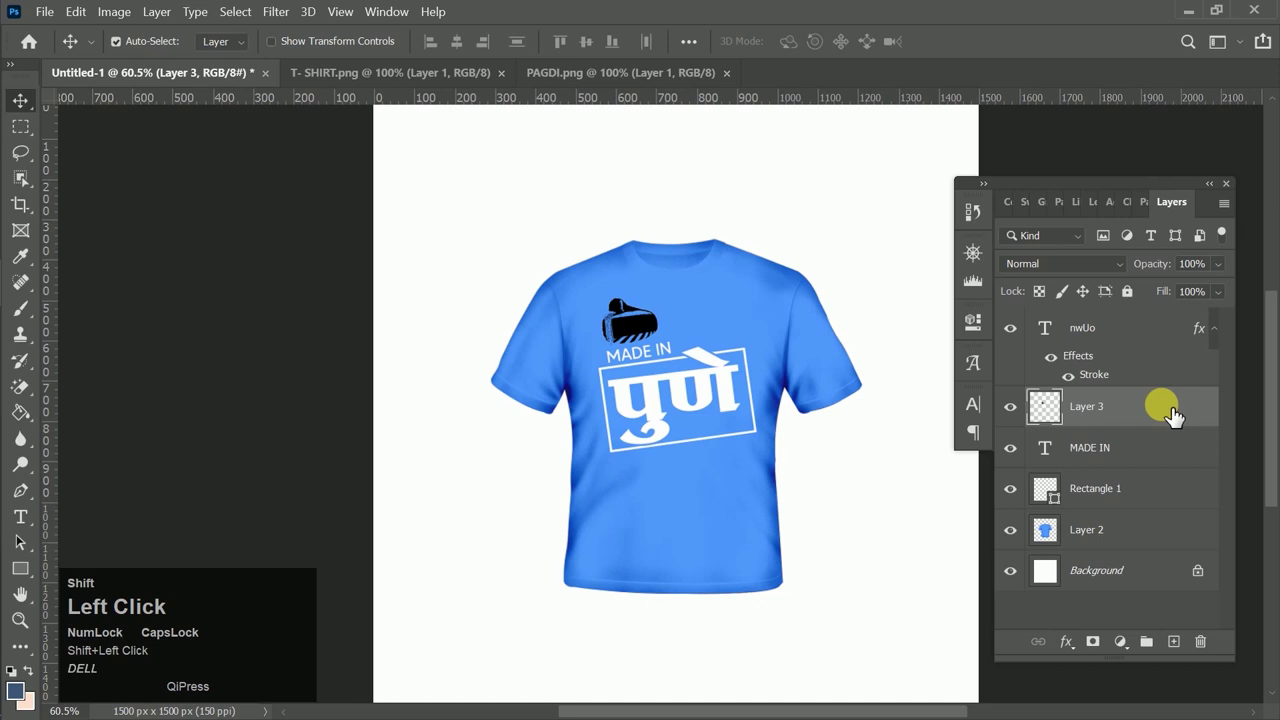
Step: Apply a white Color Overlay to the PAGDI icon layer and confirm it
left_click_drag(406, 477, 1007, 525)
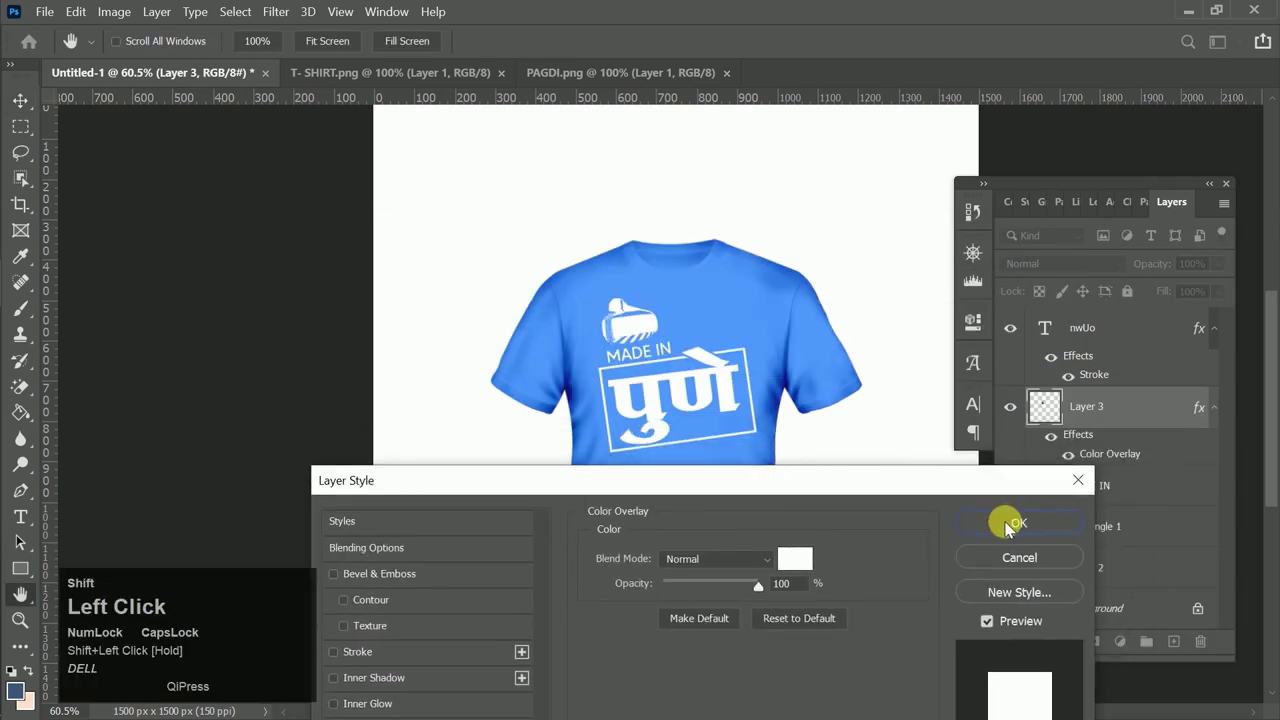
scroll("down", 3)
scroll("down", 3)
left_click(689, 507)
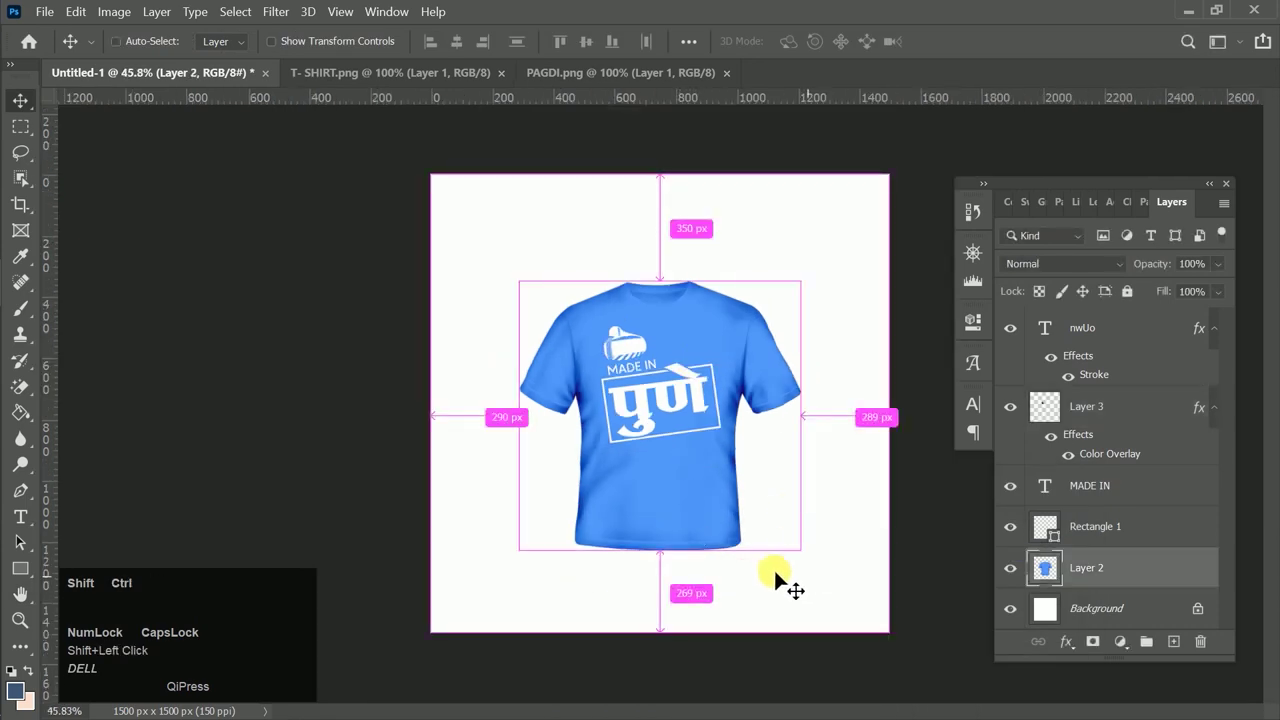
Step: Select the T-shirt layer and adjust its position on the canvas
key("ctrl+shift+b")
left_click(887, 309)
left_click_drag(887, 309, 1112, 261)
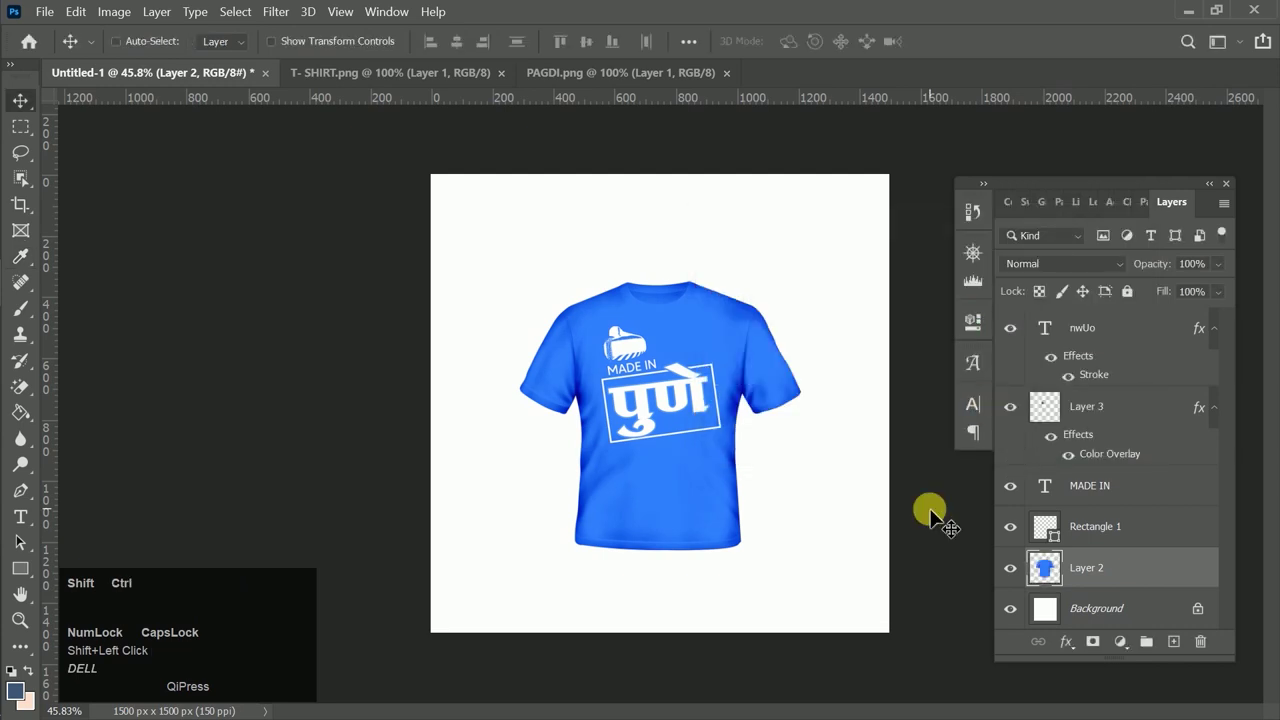
Step: Raise the T-shirt's Hue/Saturation saturation for a deeper blue
key("ctrl+shift+u")
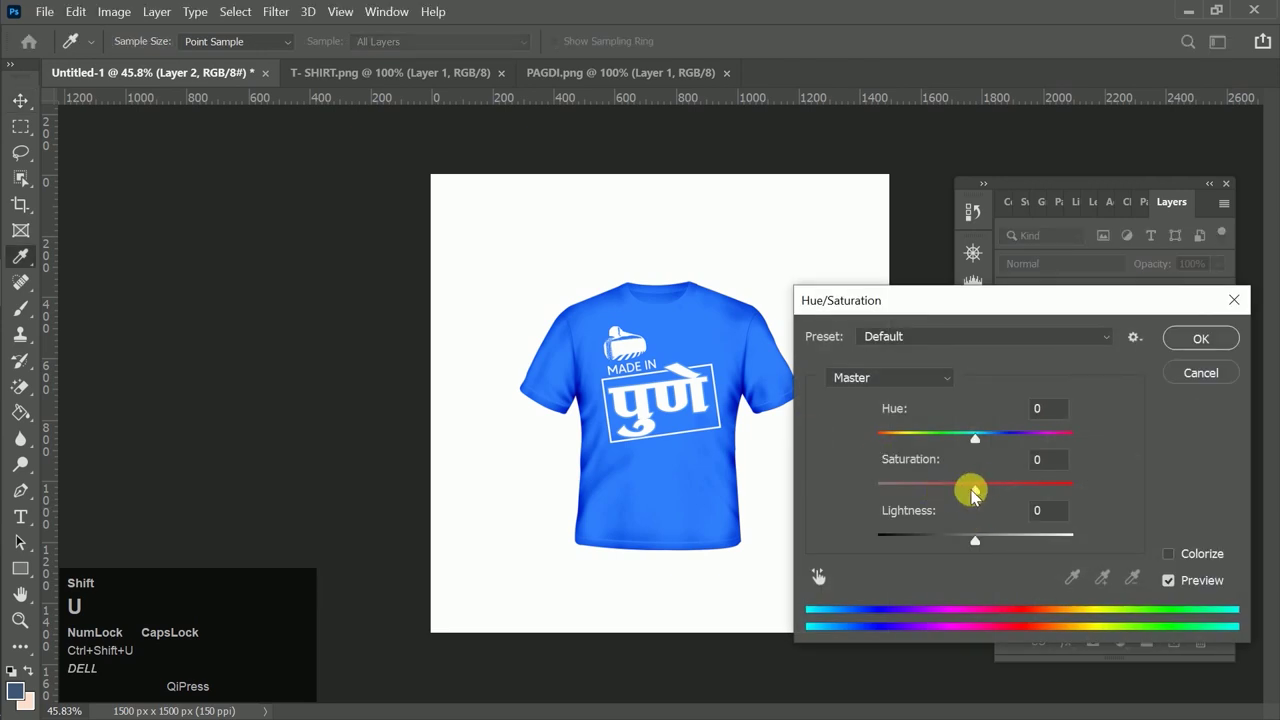
left_click_drag(976, 542, 1156, 385)
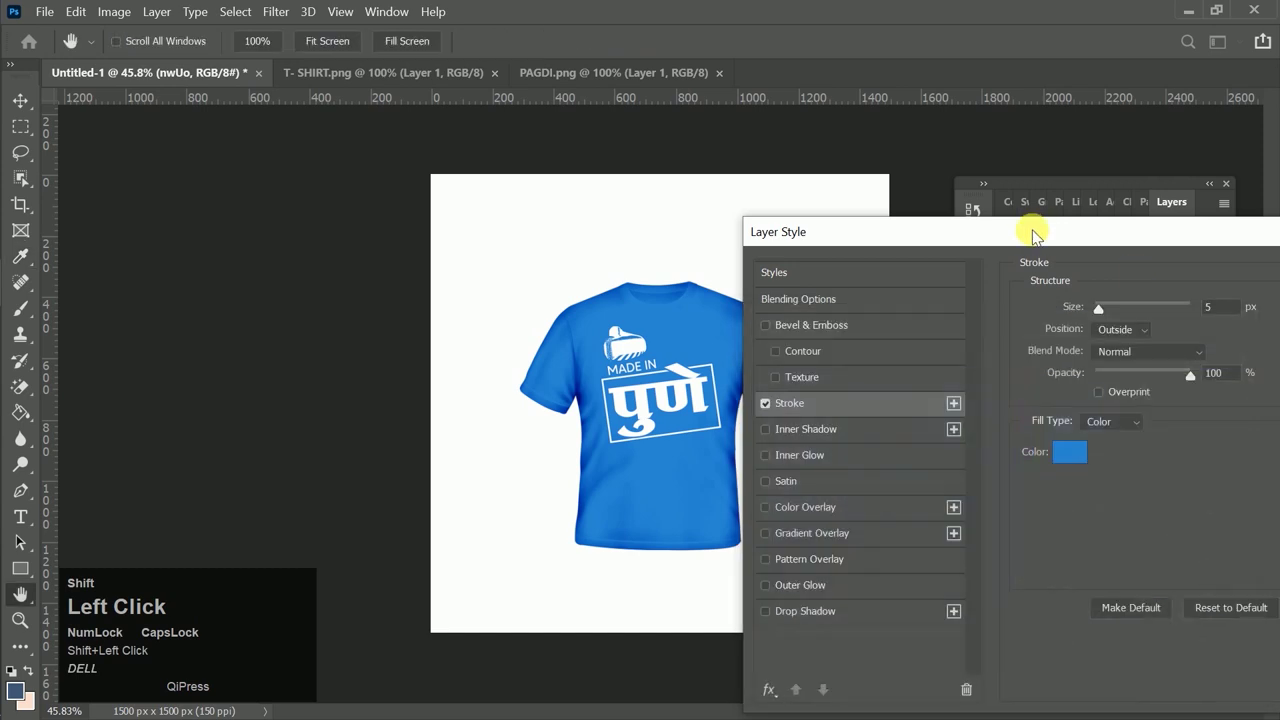
Step: Leave the stroke unchanged and give पुणे a pale cream Color Overlay
left_click(1156, 386)
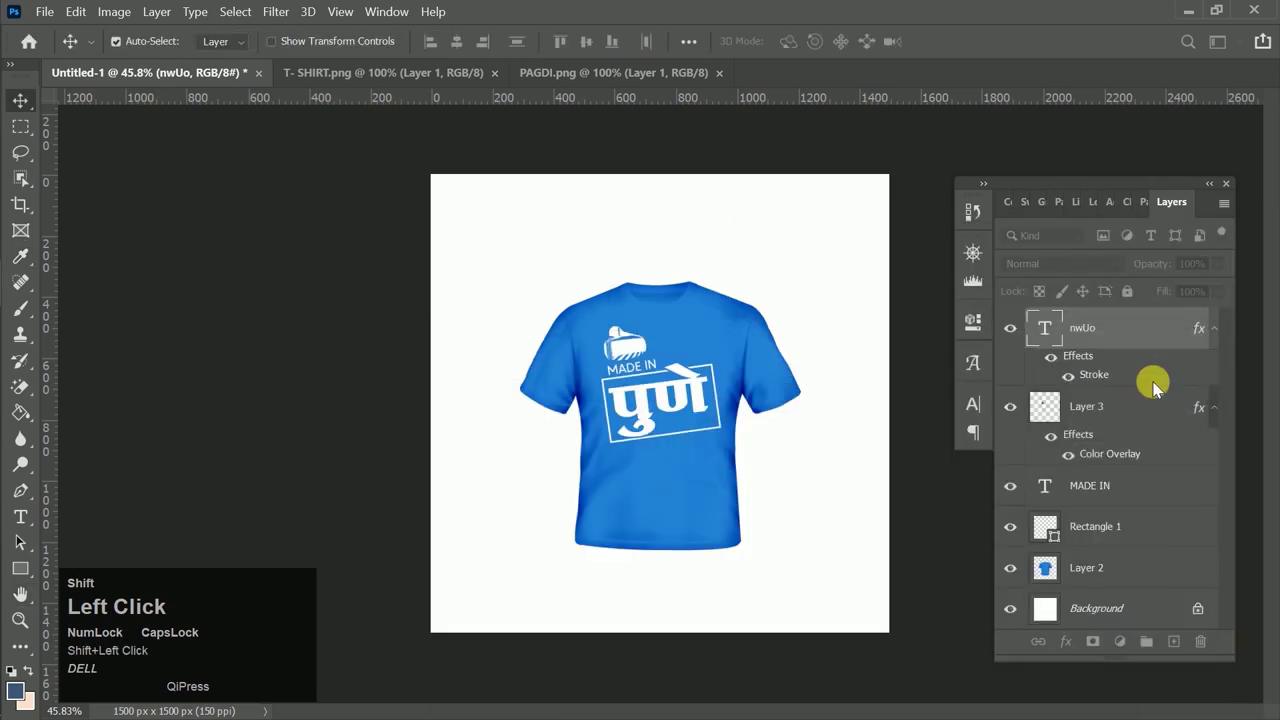
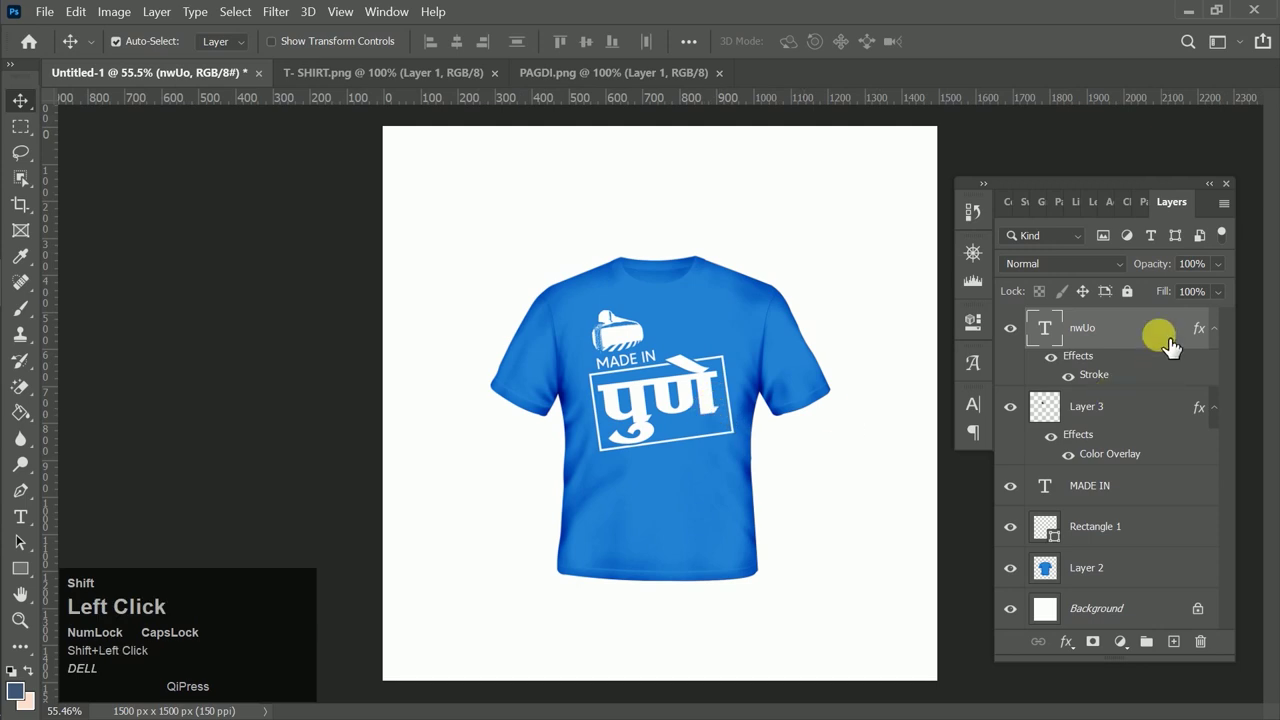
left_click_drag(523, 502, 1070, 358)
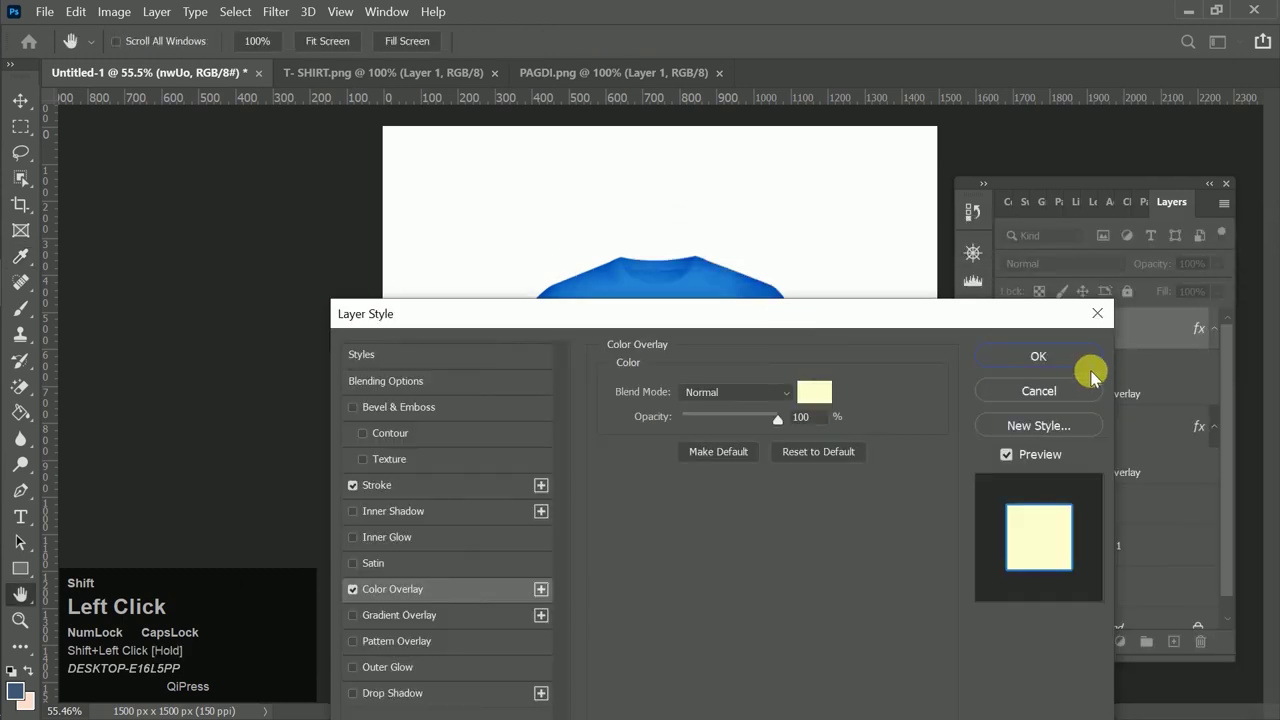
scroll("down", 3)
scroll("up", 3)
scroll("down", 3)
scroll("up", 3)
scroll("down", 3)
scroll("up", 3)
scroll("up", 3)
scroll("down", 3)
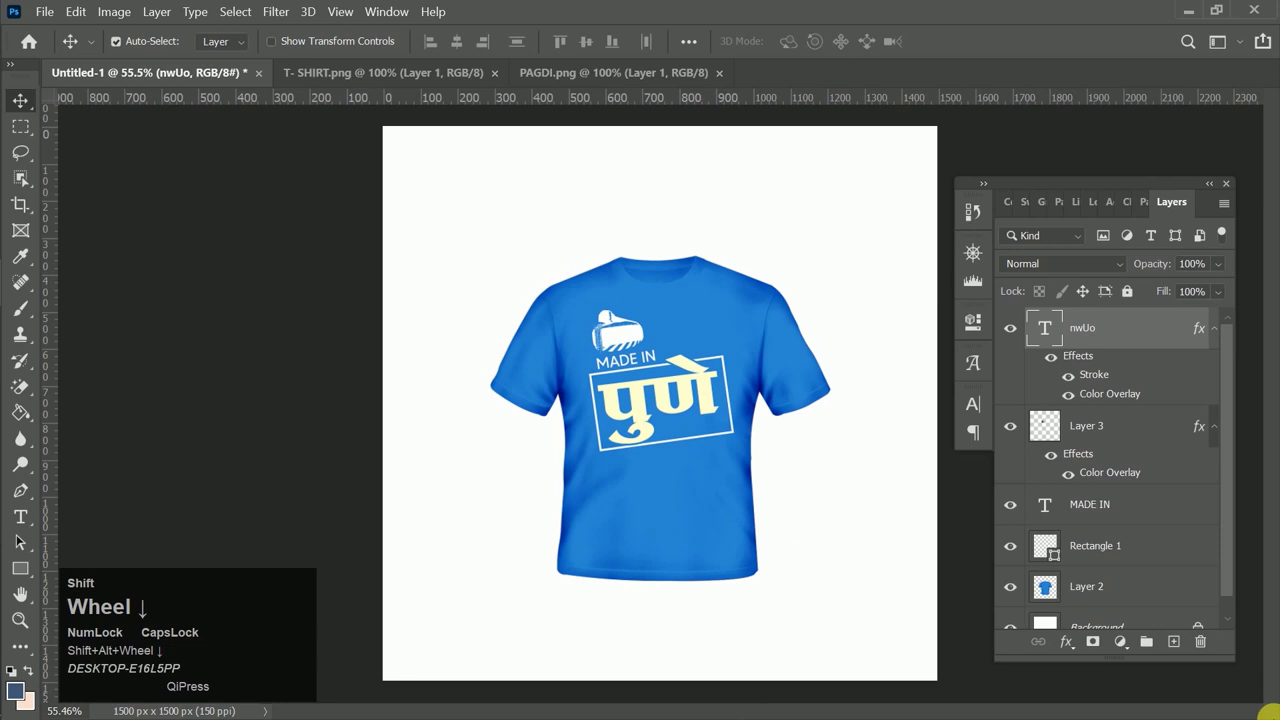
scroll("up", 3)
scroll("up", 3)
scroll("down", 3)
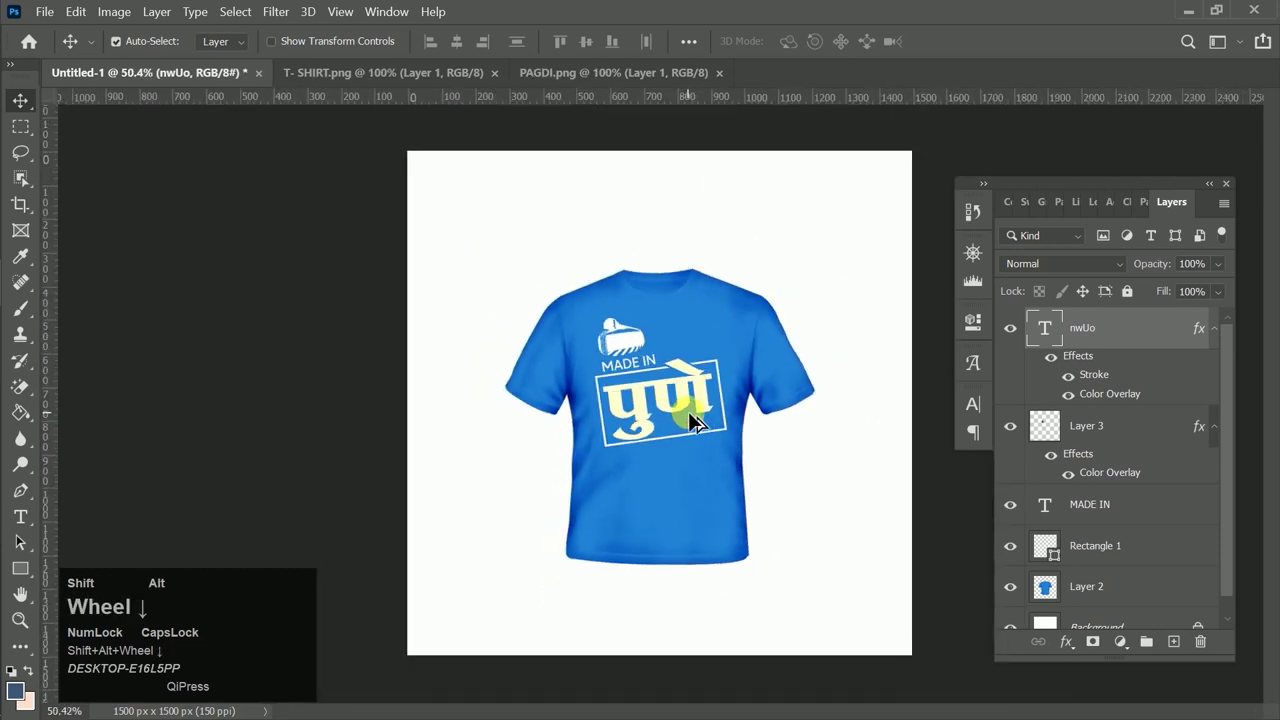
scroll("down", 3)
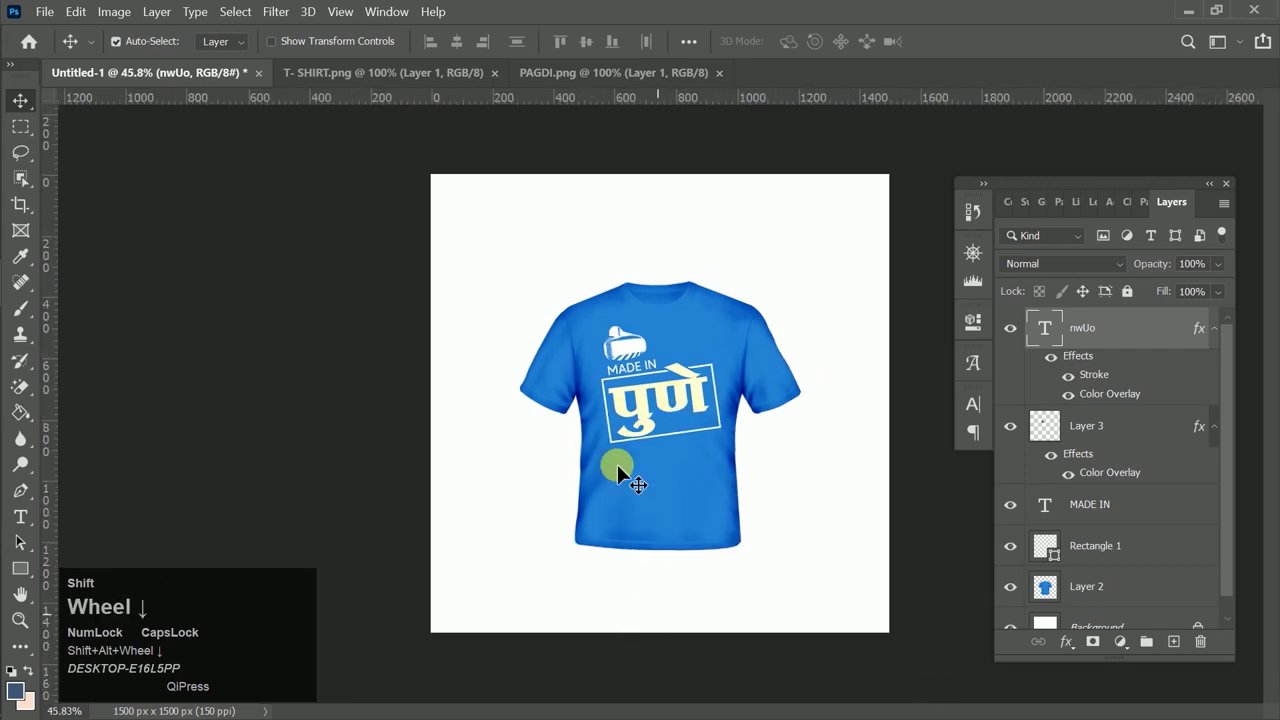